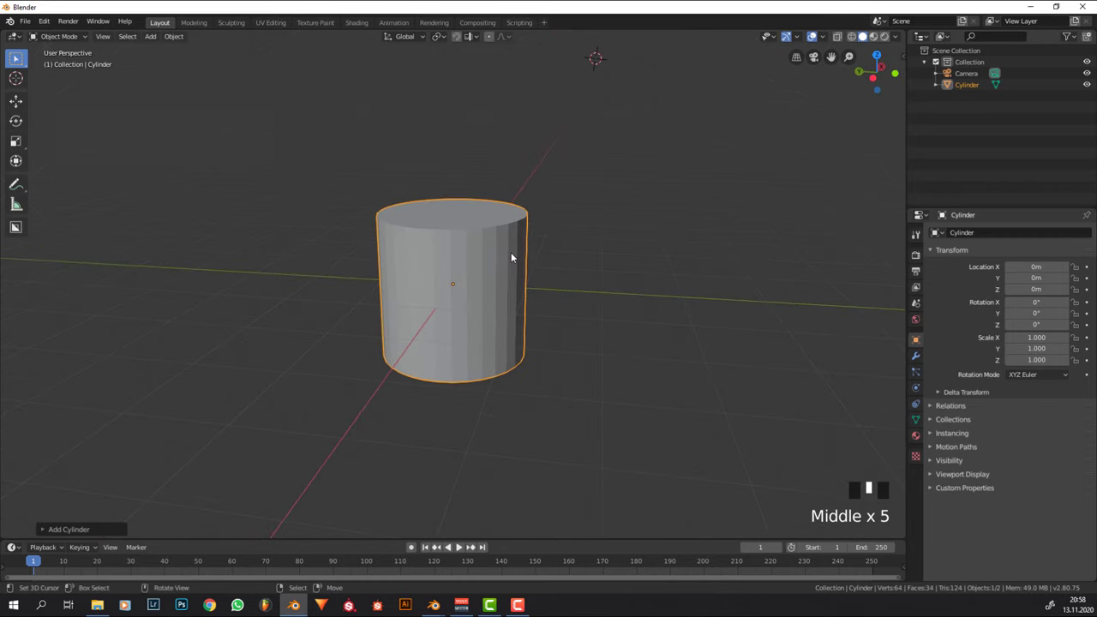
- Scale the cylinder mesh along its height into a tall, narrow cup column and inspect it from above
key(Tab)
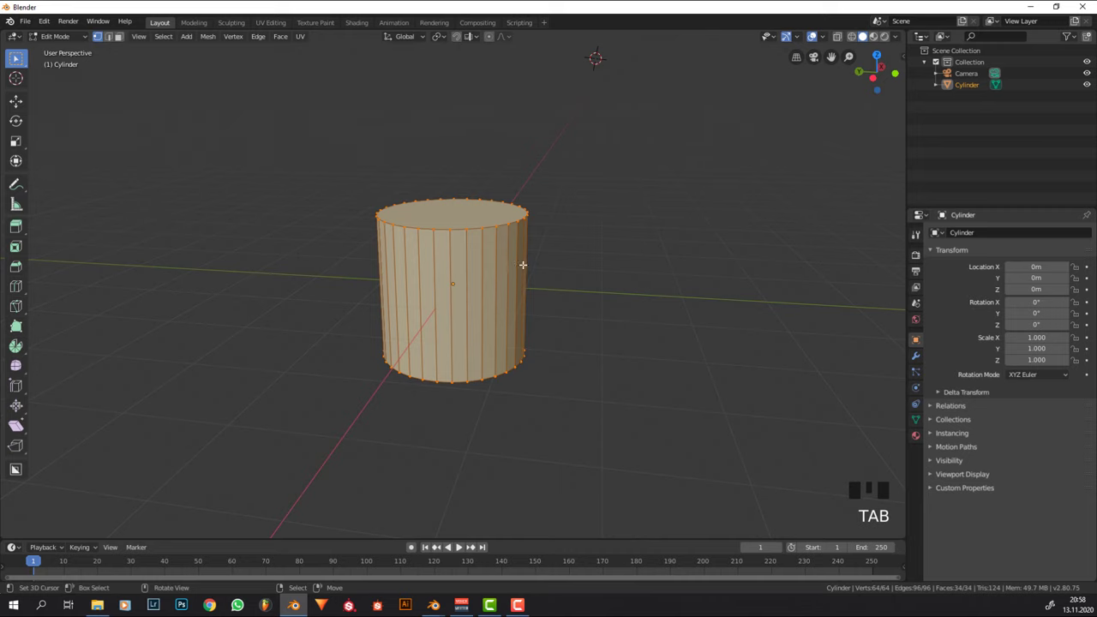
key(s)
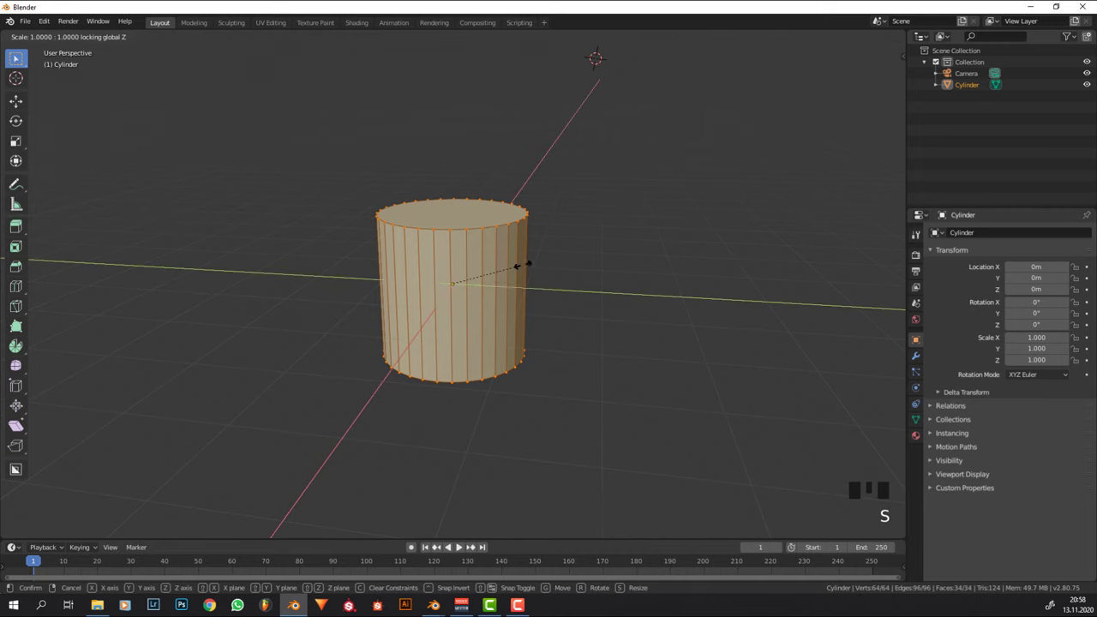
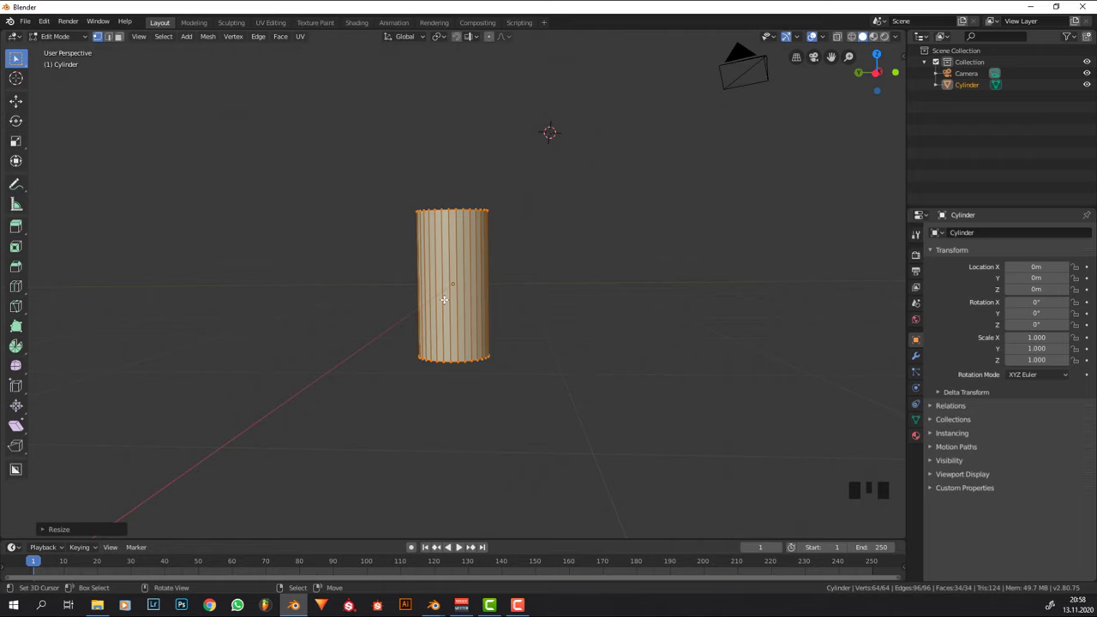
key(Tab)
drag(505, 237, 475, 357)
scroll(up, 3)
drag(476, 268, 456, 241)
key(x)
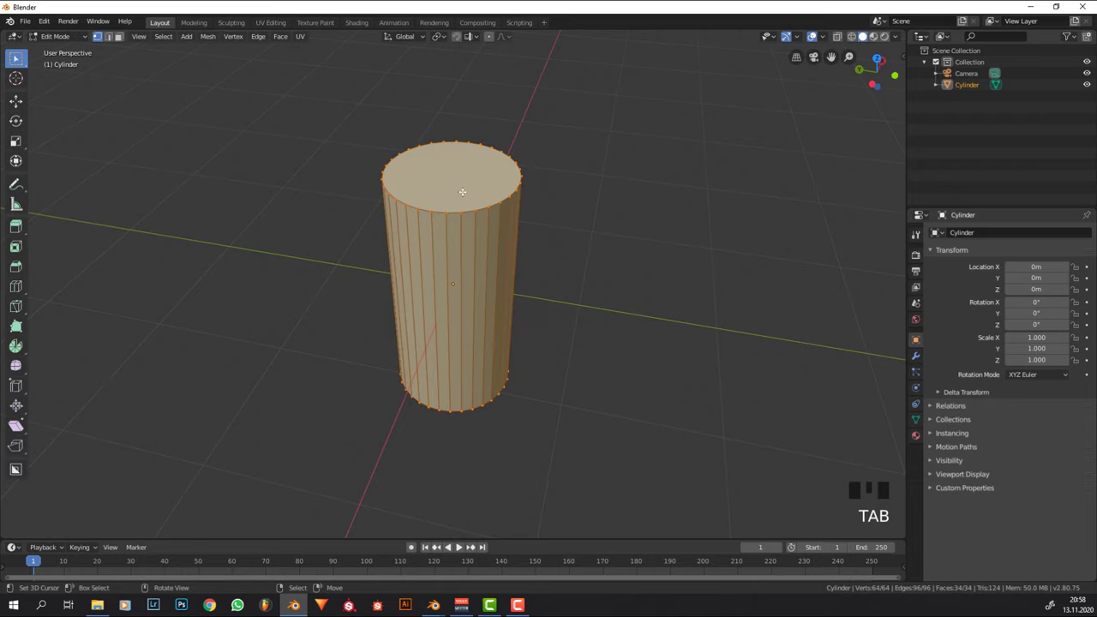
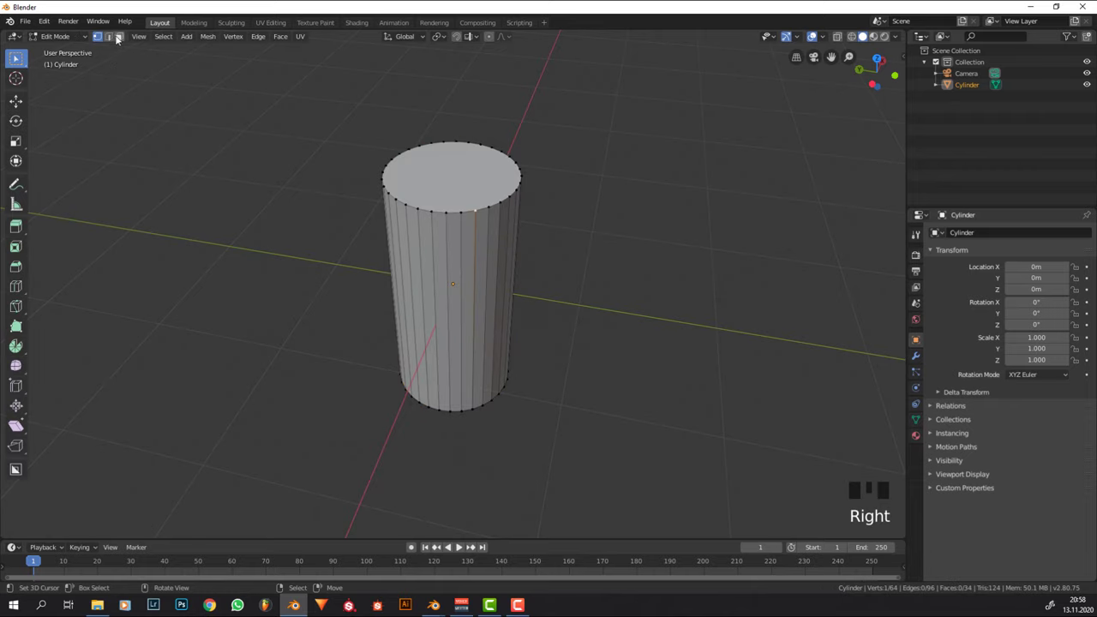
- Delete the cylinder's top cap in face select mode and start pushing the whole mesh along its normals
click(121, 37)
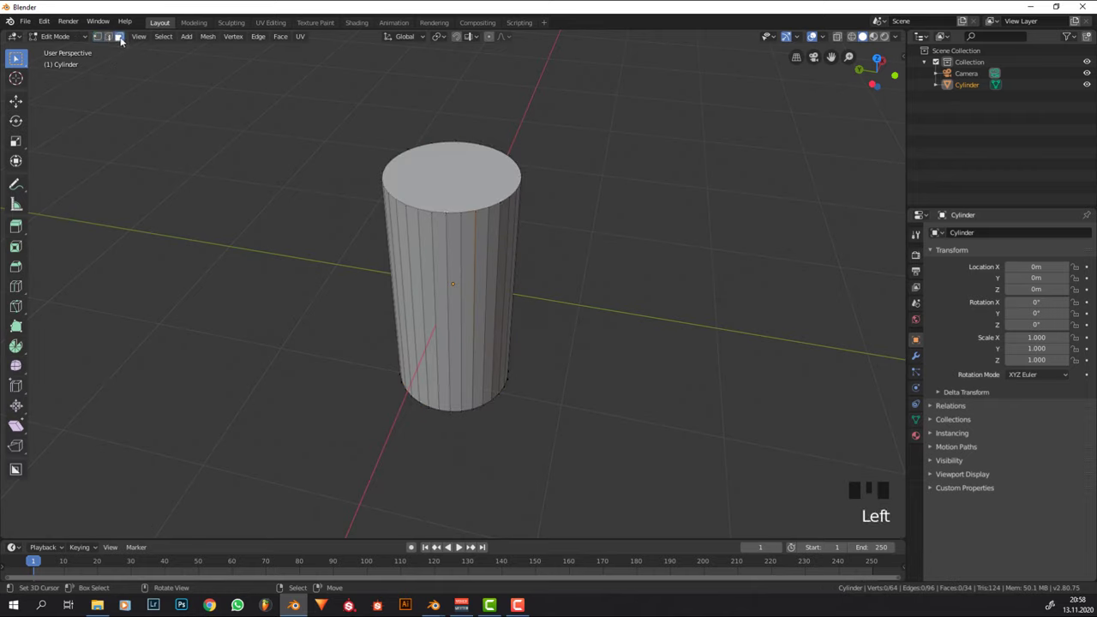
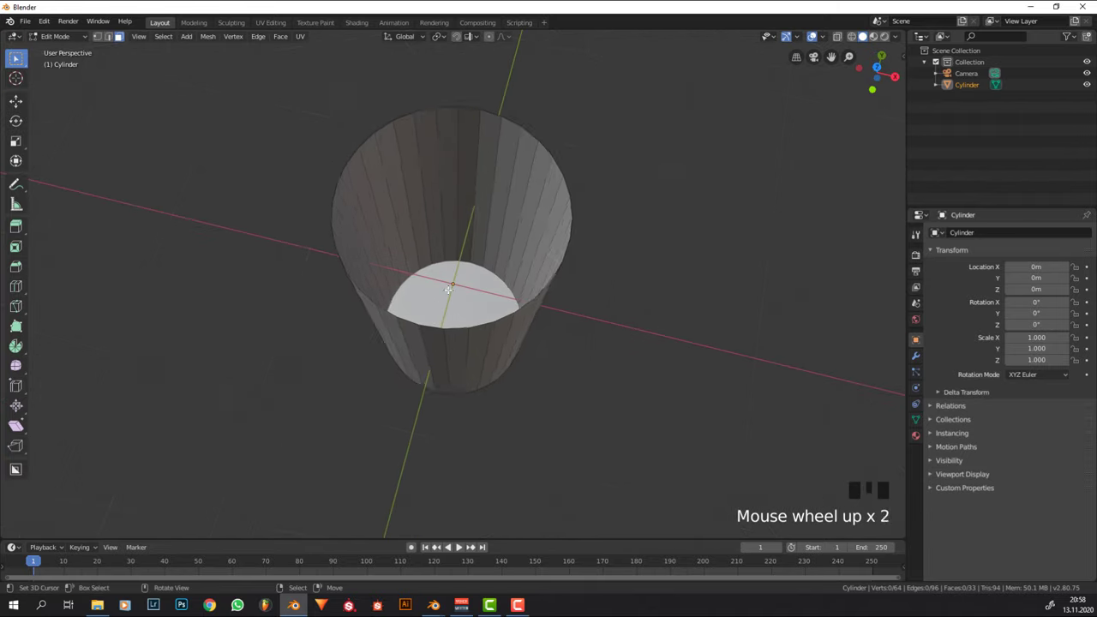
key(a)
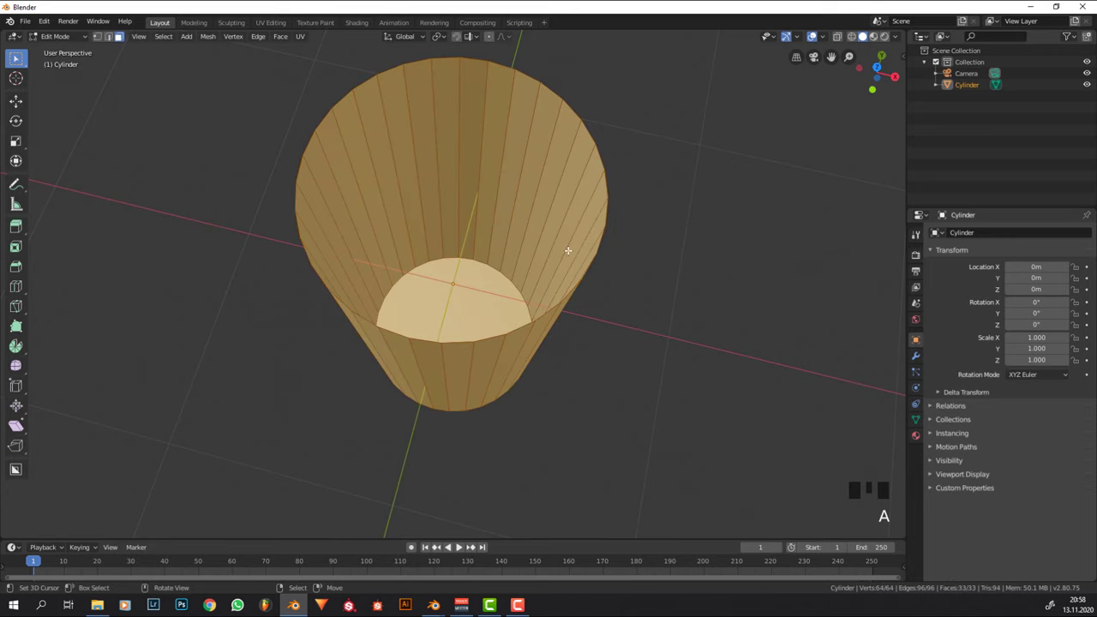
key(alt+e)
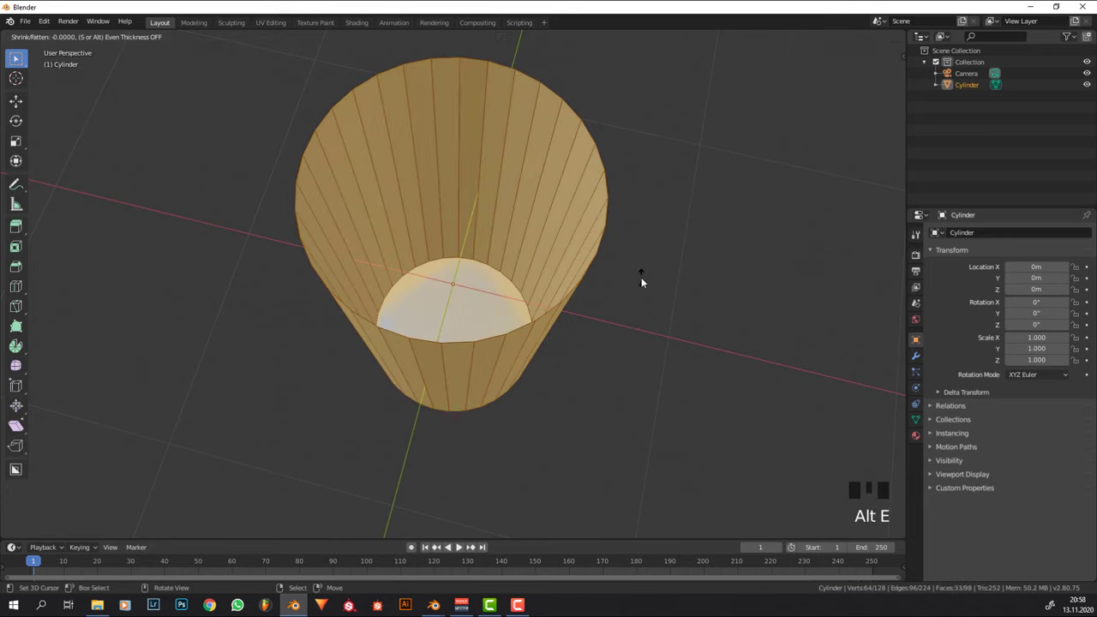
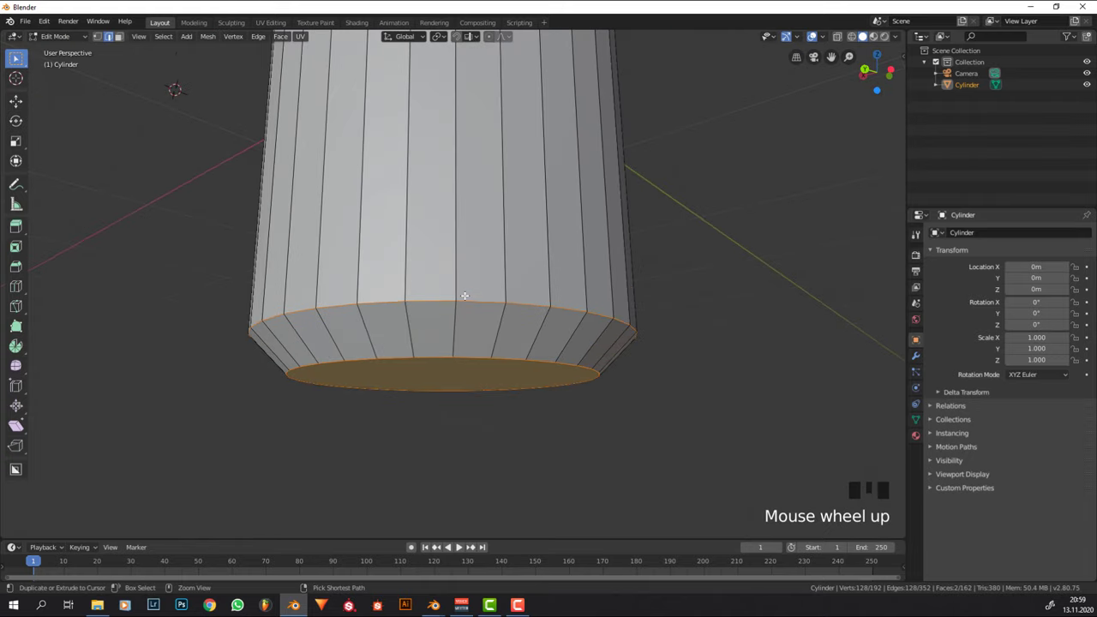
- Bevel the cup's bottom edge loop with a few segments and return to Object Mode
key(ctrl+b)
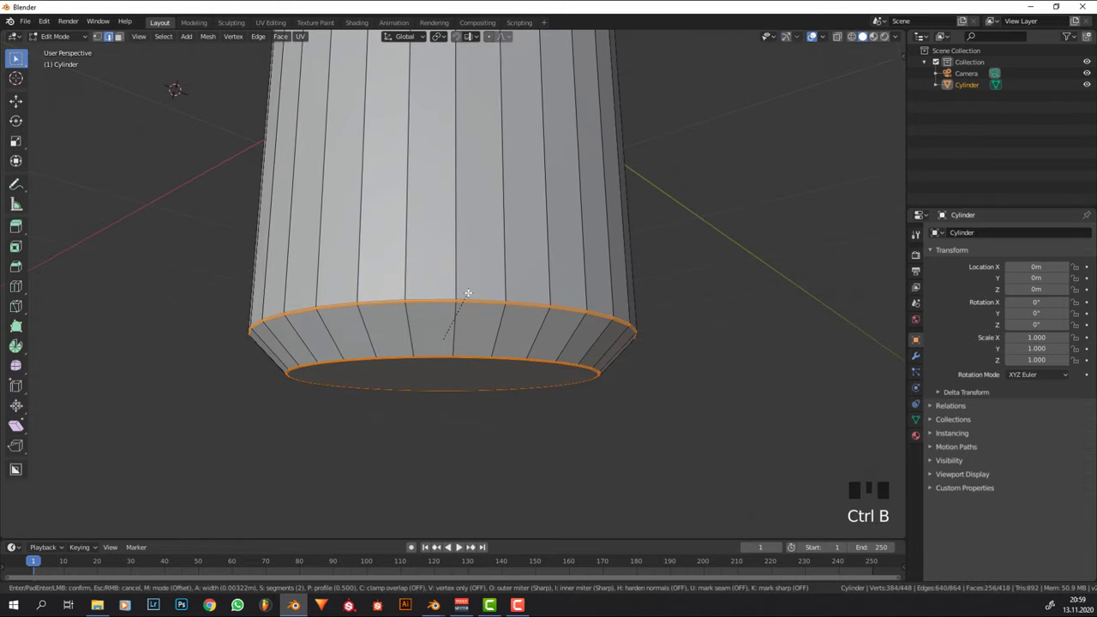
scroll(up, 3)
key(ctrl+b)
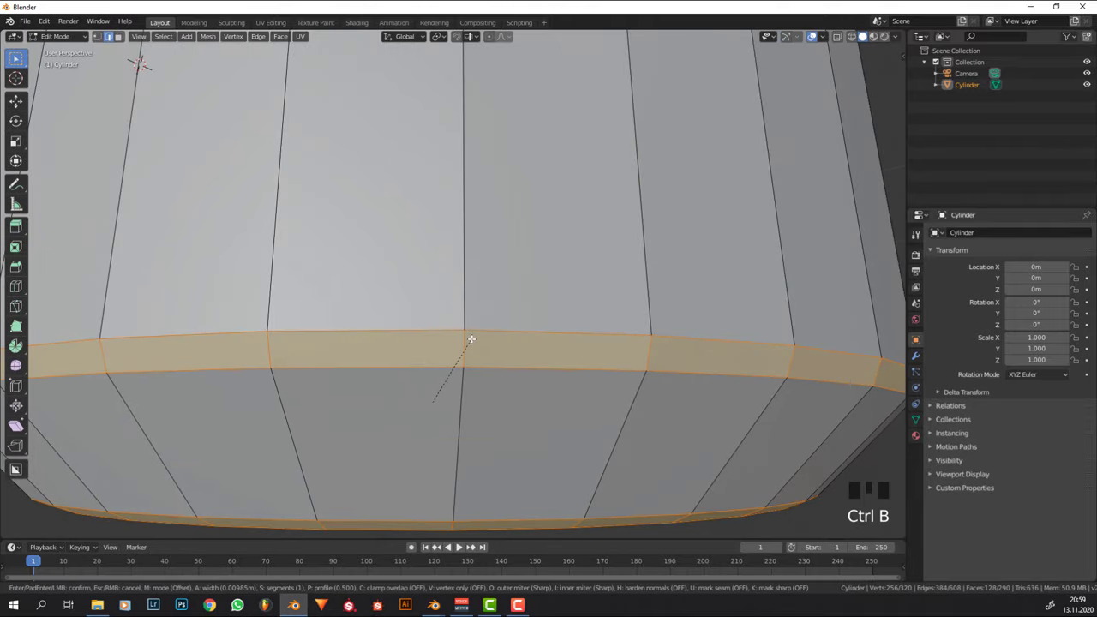
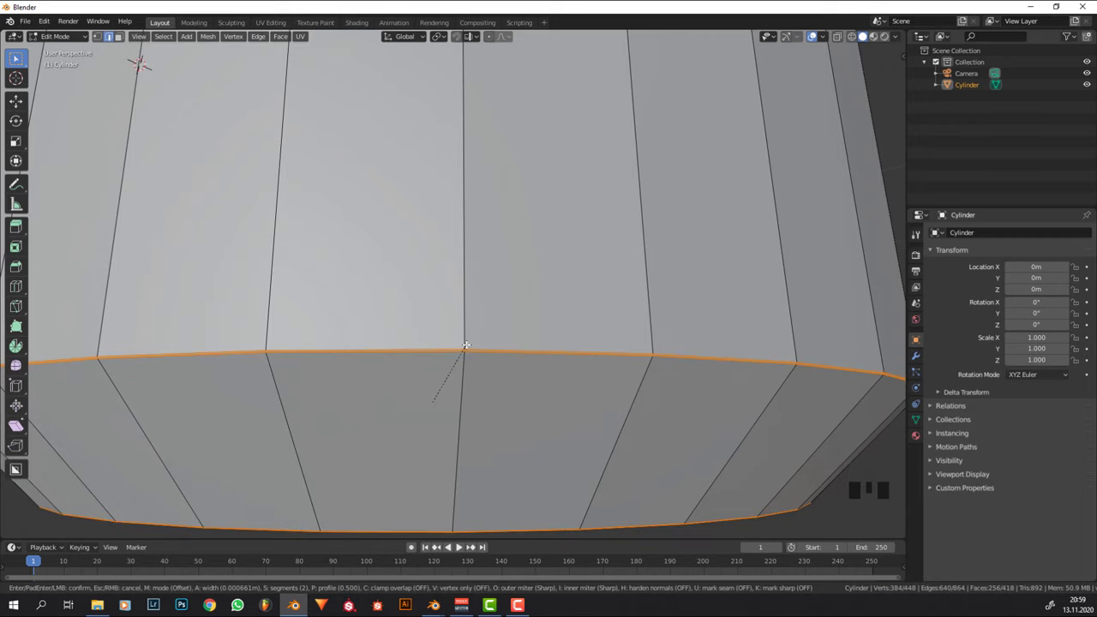
scroll(down, 3)
key(Tab)
middle_click(598, 247)
scroll(down, 3)
key(w)
- Shade the cup smooth and show face orientation while inspecting it from all sides
drag(567, 227, 616, 199)
scroll(up, 3)
scroll(down, 3)
drag(557, 286, 685, 113)
scroll(down, 3)
drag(825, 35, 500, 229)
drag(501, 229, 480, 294)
right_click(479, 294)
drag(598, 228, 521, 183)
scroll(up, 3)
- Recalculate all of the cup's normals so every face points outward
key(Tab)
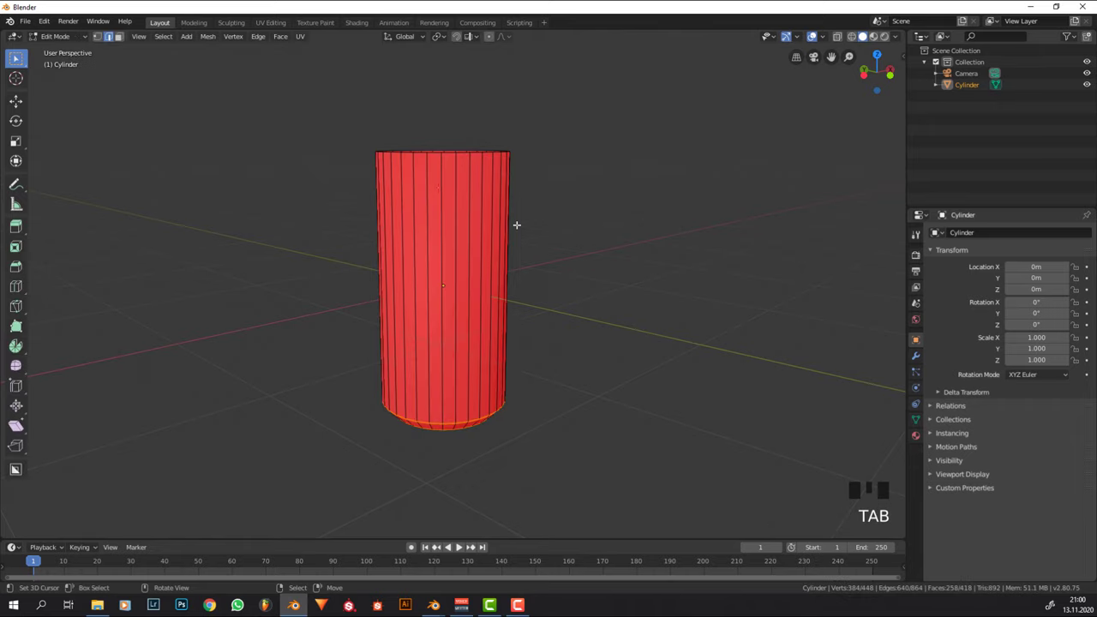
key(a)
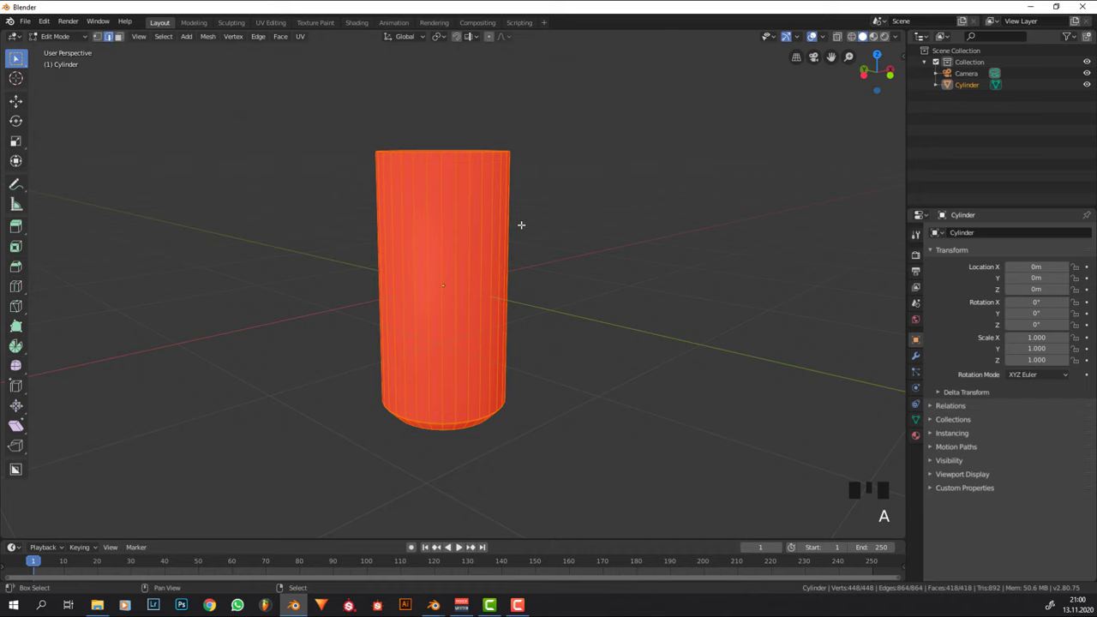
key(shift+n)
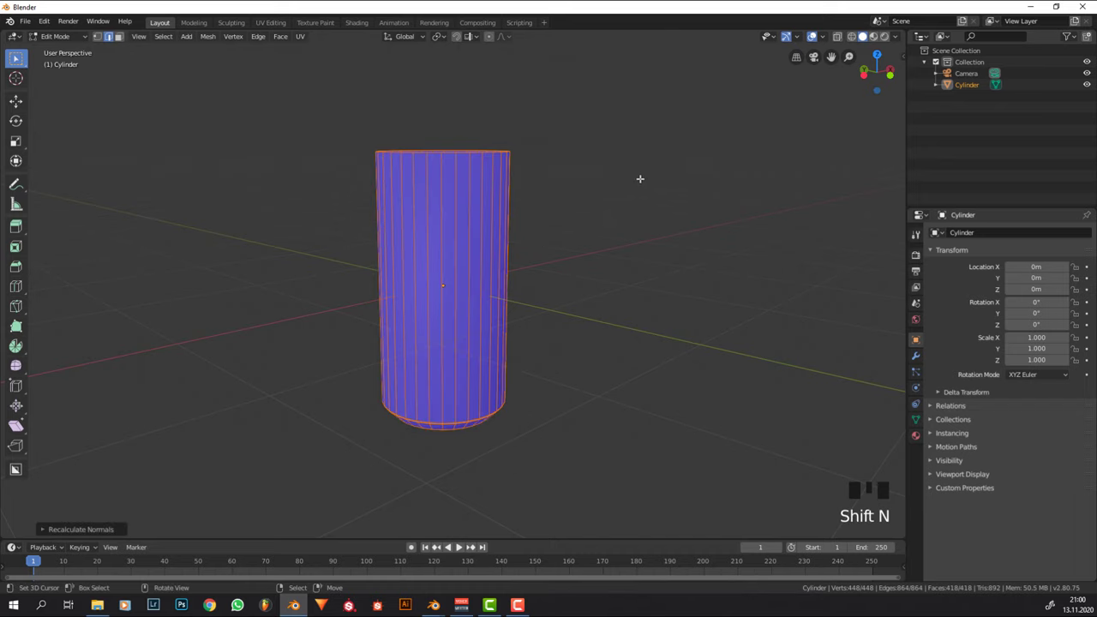
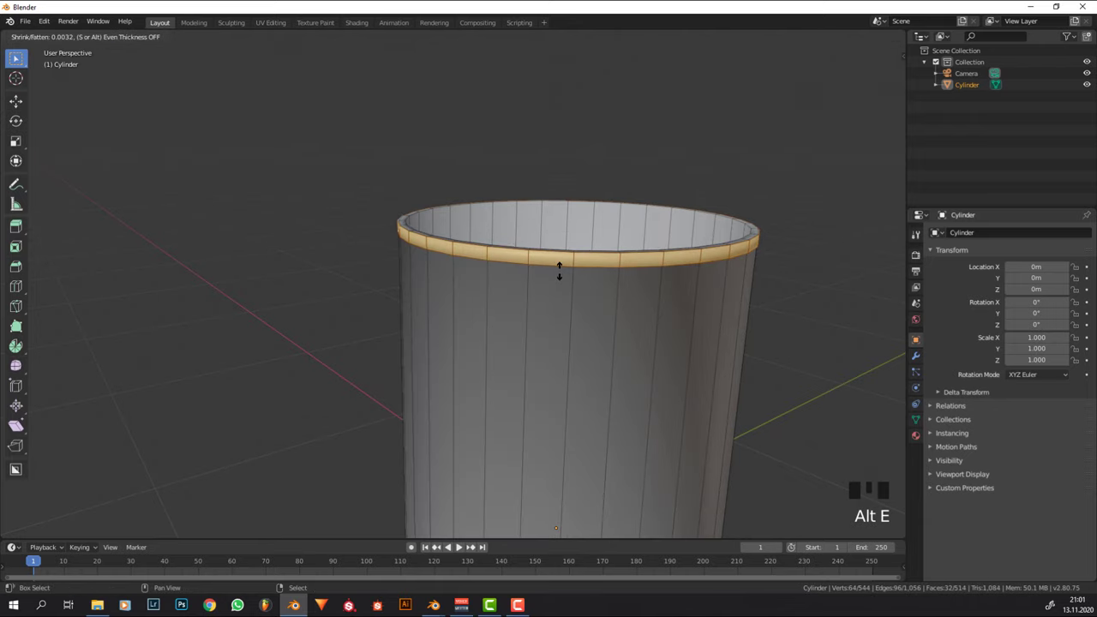
- Confirm the rim thickness and check the cup from outside mesh editing
key(Tab)
scroll(down, 3)
drag(561, 255, 551, 178)
scroll(up, 3)
key(Tab)
key(Tab)
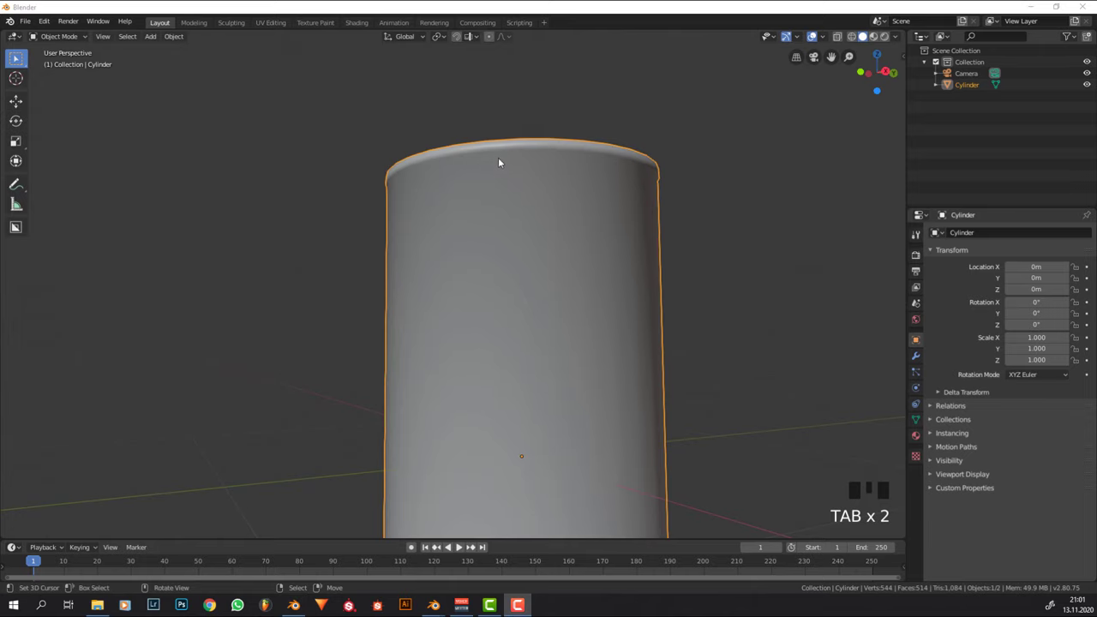
- Add a new edge loop around the cup's upper wall and slide it into position
right_click(501, 161)
key(Tab)
drag(503, 165, 520, 201)
key(alt+r)
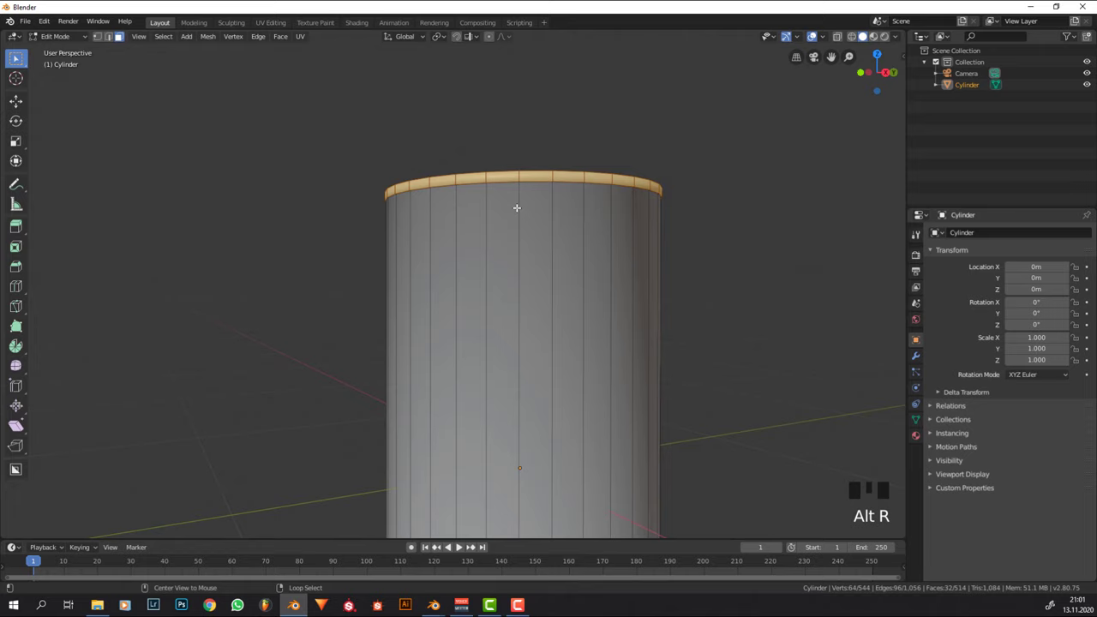
key(alt+e)
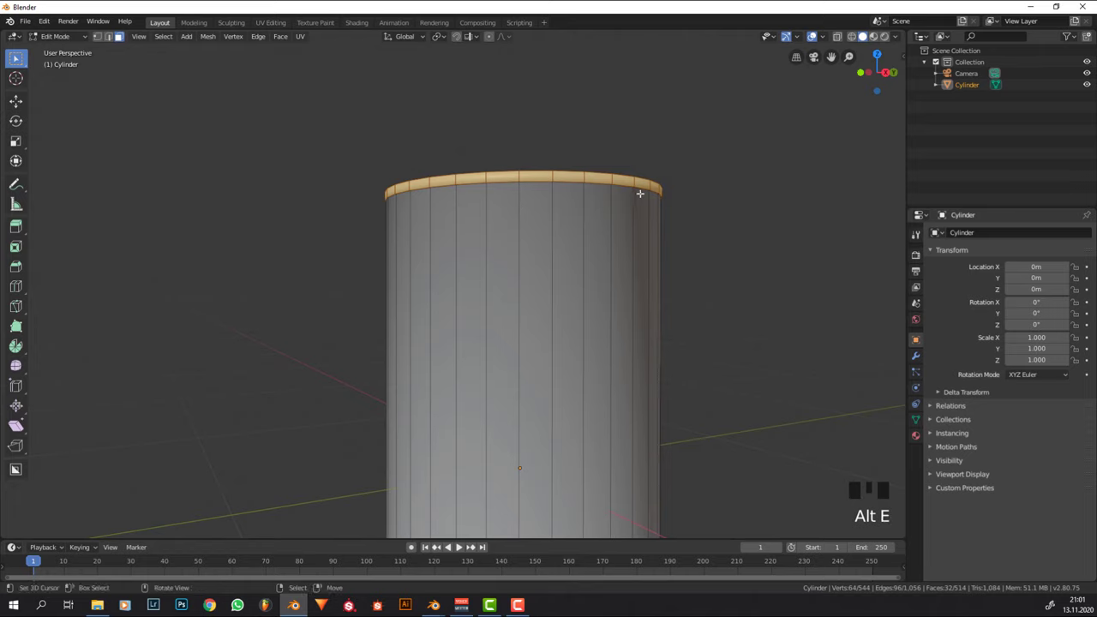
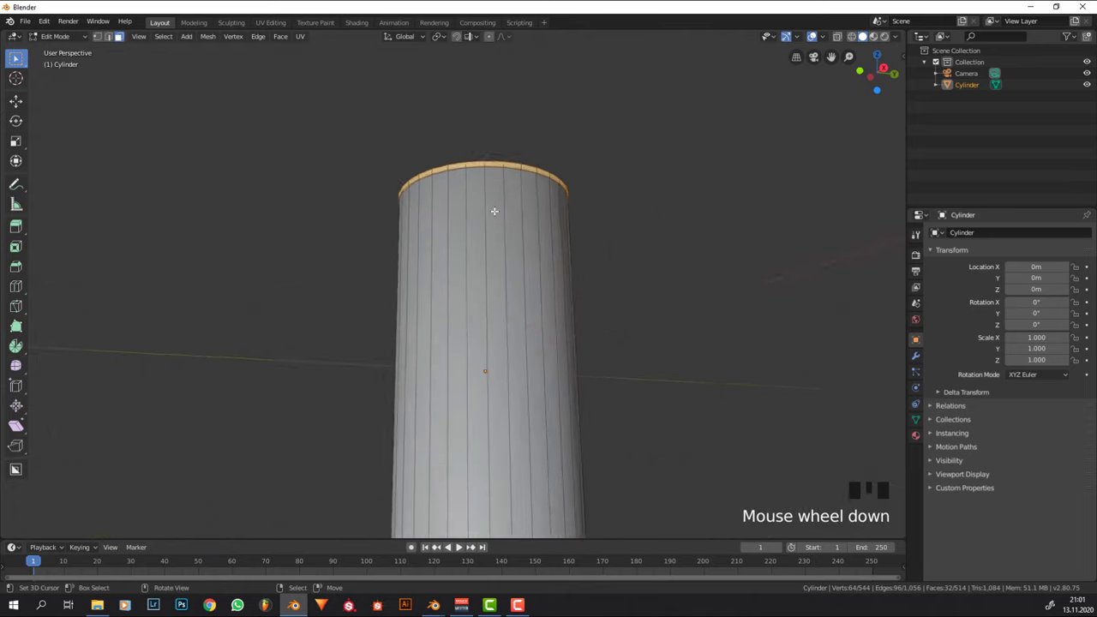
key(ctrl+r)
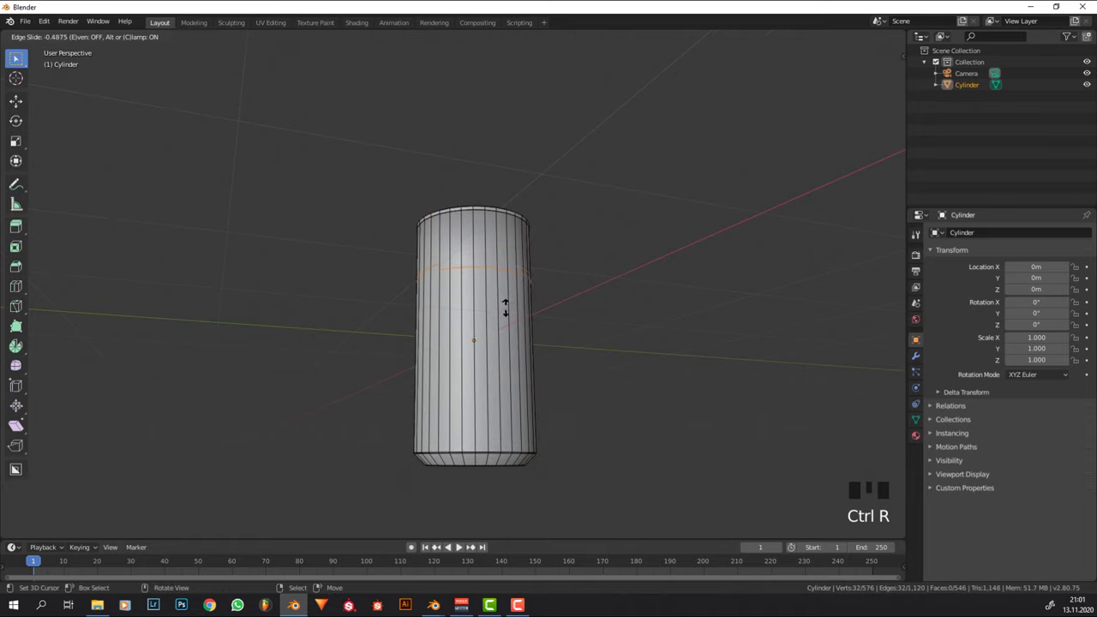
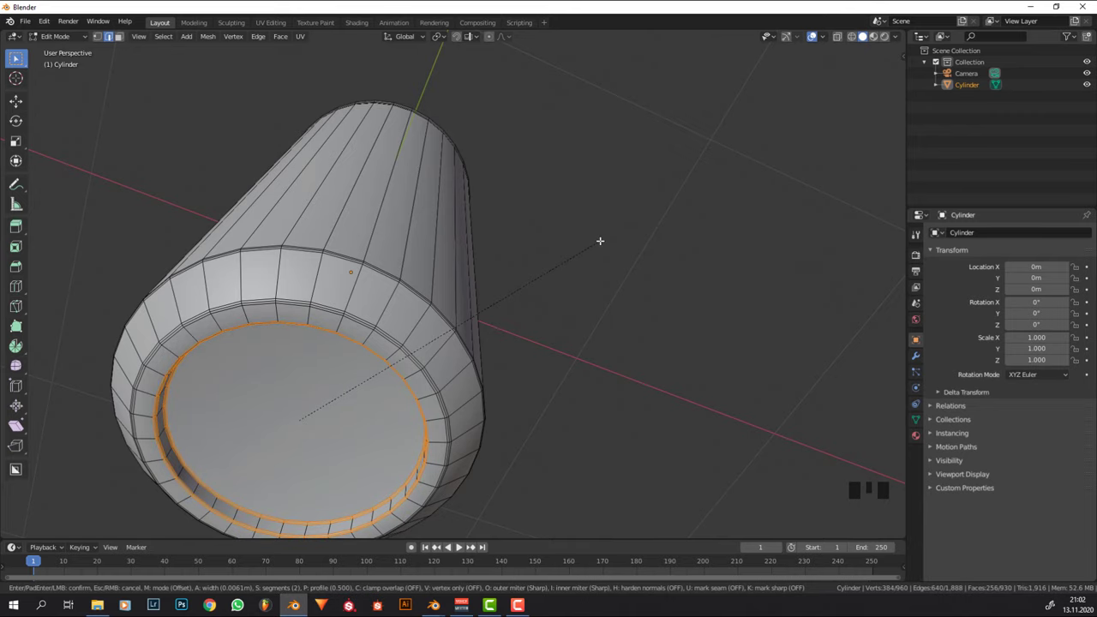
- Confirm the thin inset ring on the cup's bottom face and inspect the recessed base
key(Tab)
scroll(down, 3)
drag(576, 281, 491, 328)
scroll(down, 3)
scroll(down, 3)
drag(602, 134, 567, 233)
- Reopen the cup mesh with X-ray and view it from the front orthographic view
key(Tab)
key(Tab)
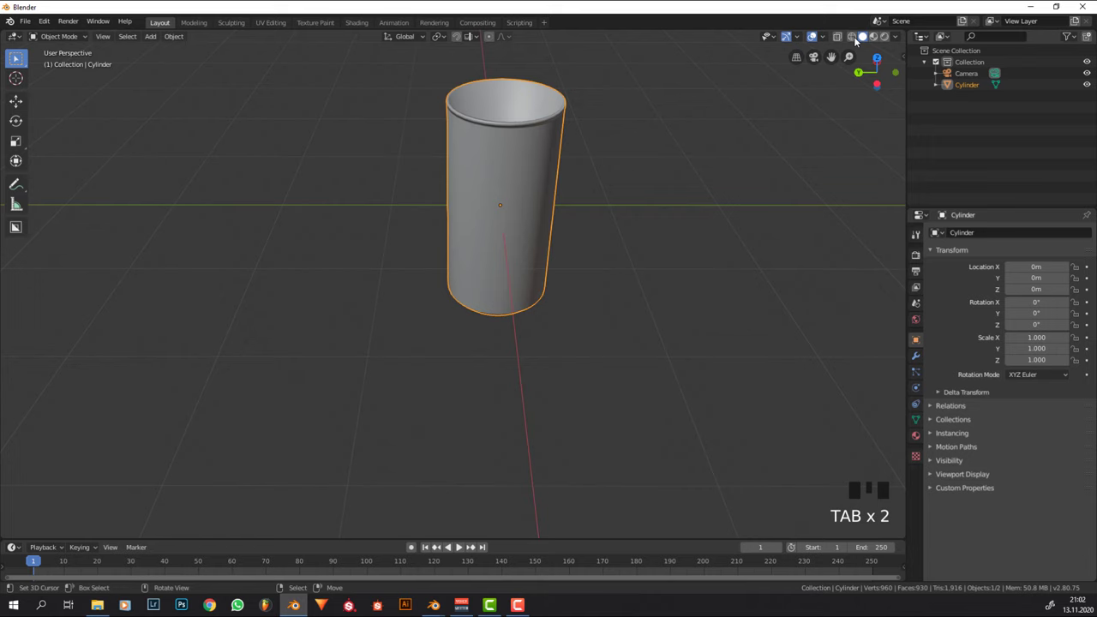
drag(773, 155, 678, 184)
key(KP_1)
scroll(up, 3)
scroll(up, 3)
- Grow the selection to the inner floor faces and move them upward to thicken the base
key(Tab)
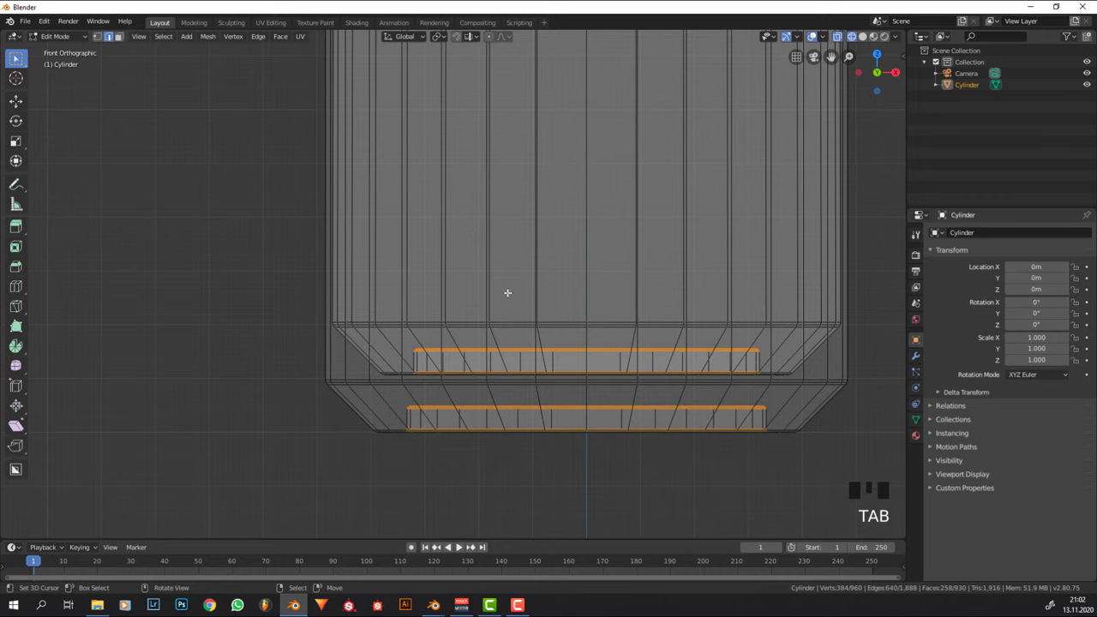
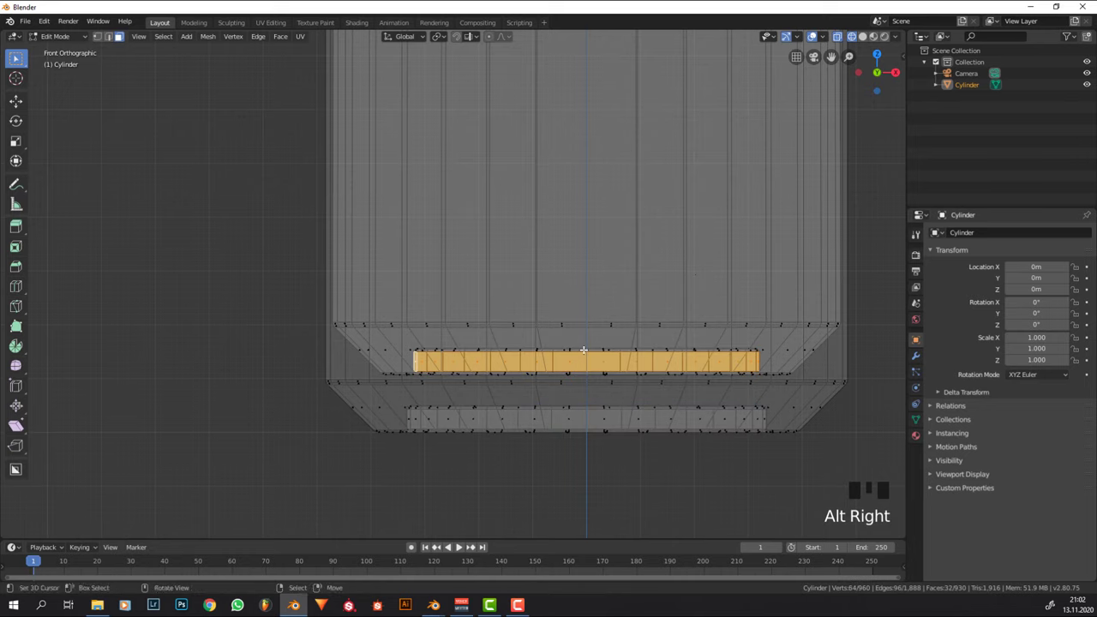
key(KP_Add)
key(KP_Add)
key(KP_Add)
key(KP_Add)
key(KP_Add)
key(g)
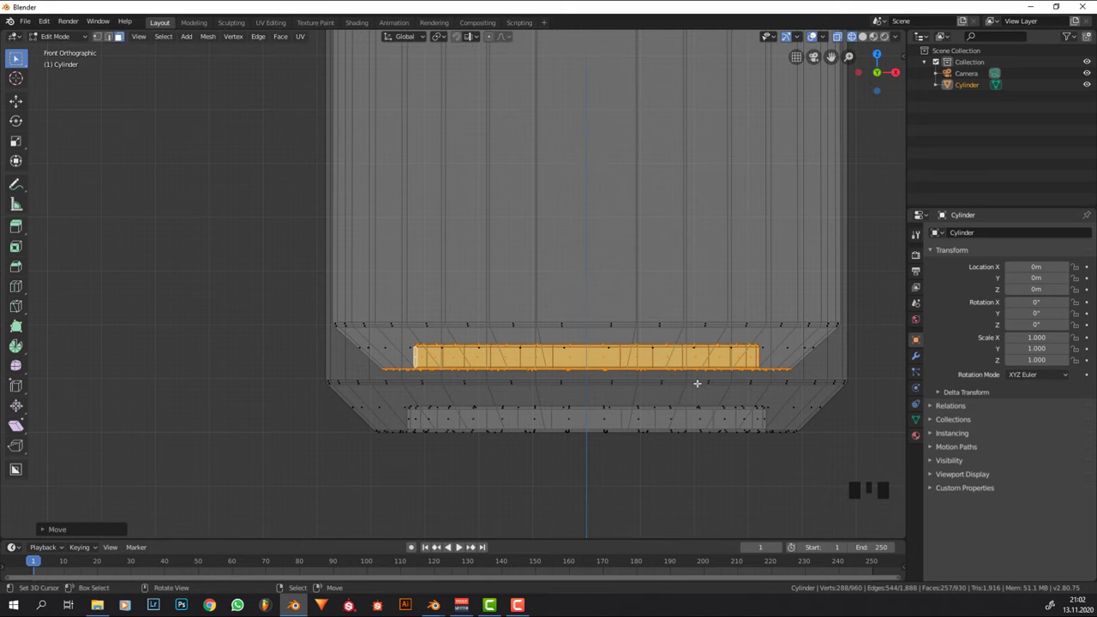
scroll(down, 3)
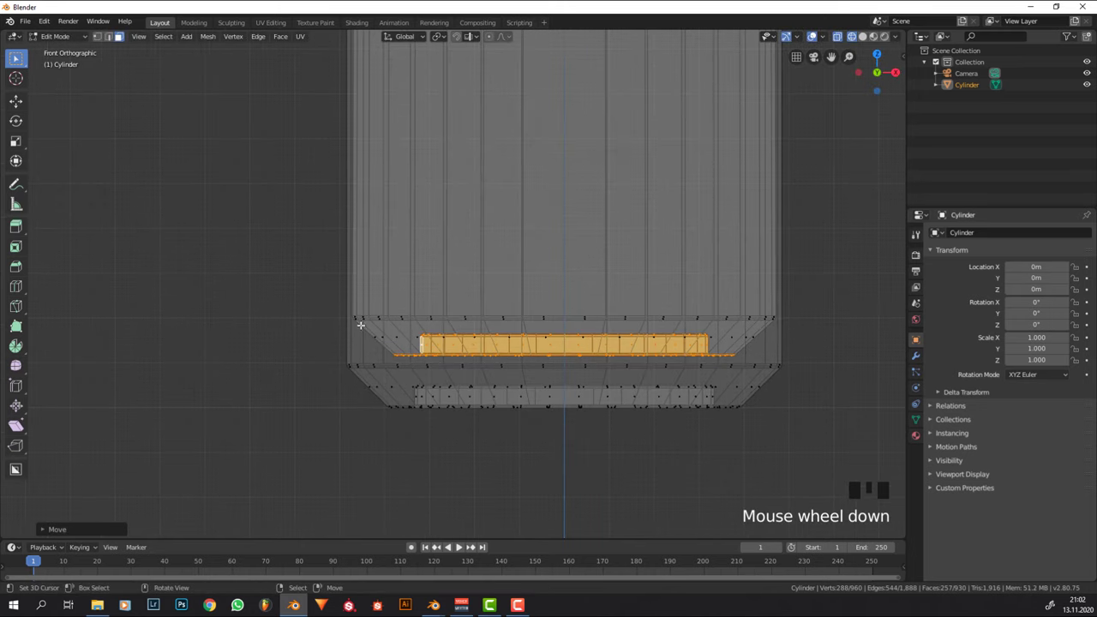
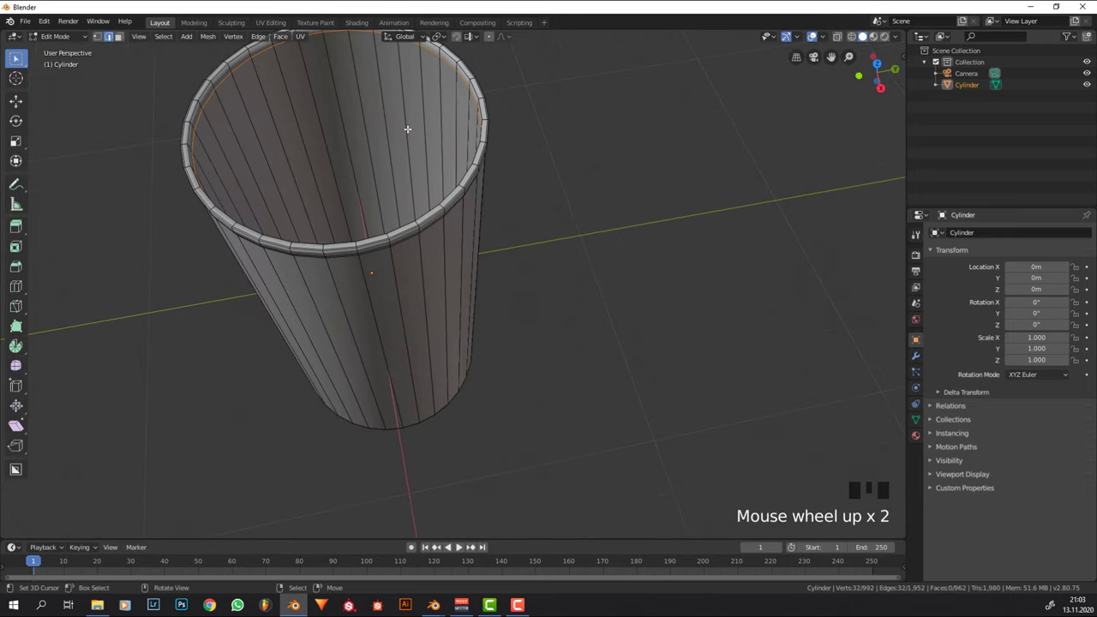
- Add a supporting edge loop inside the cup below the rim
key(g)
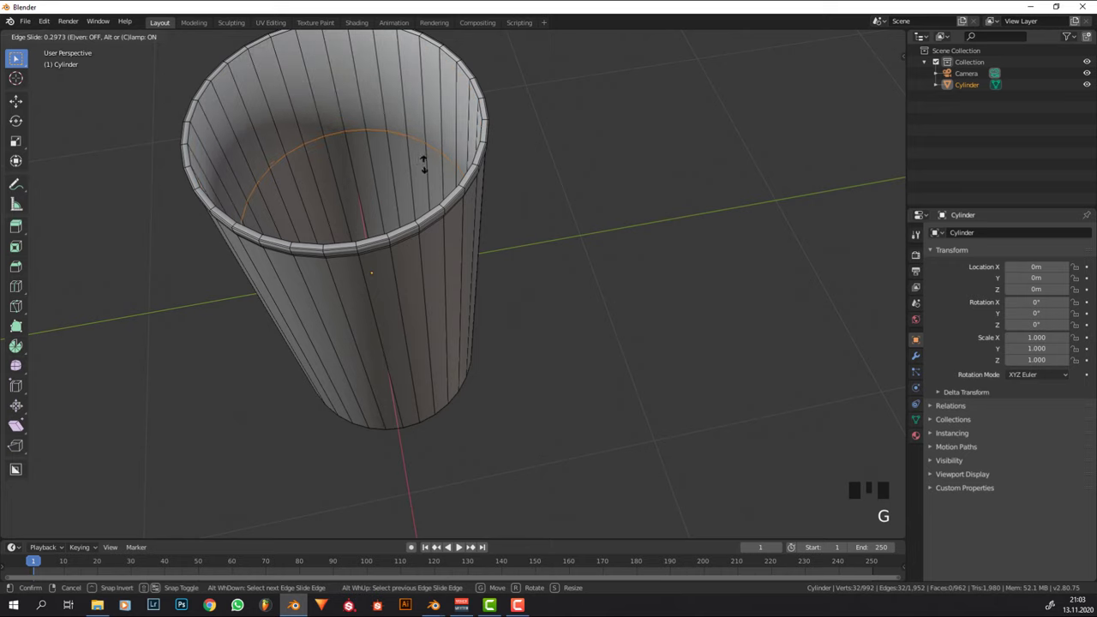
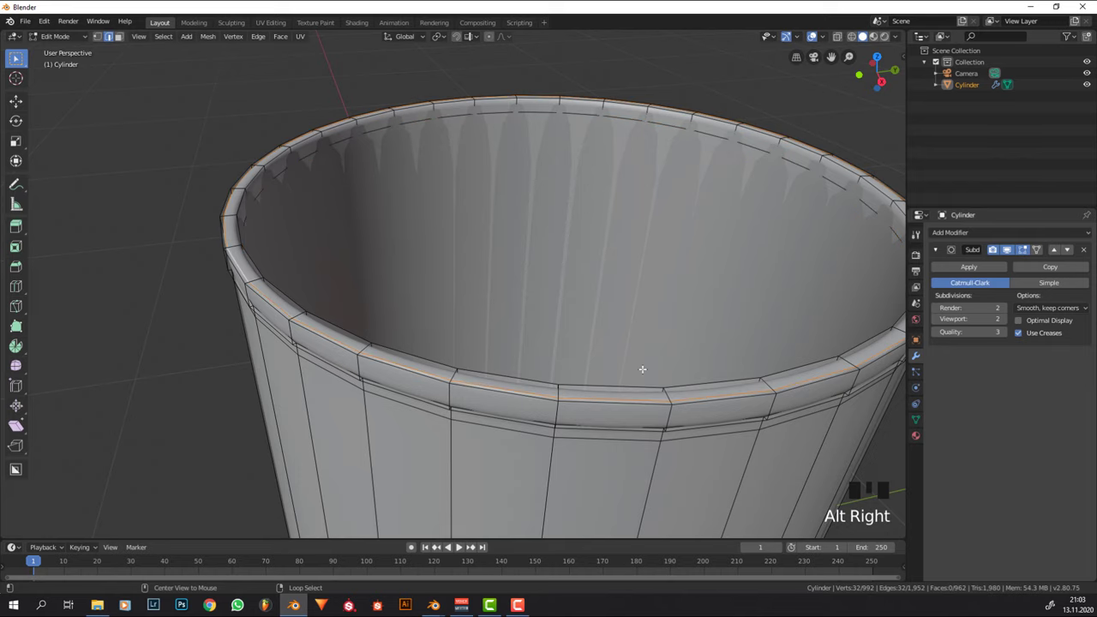
- Scale and nudge the rim edge loops so the subdivided lip stays crisp and rounded
key(s)
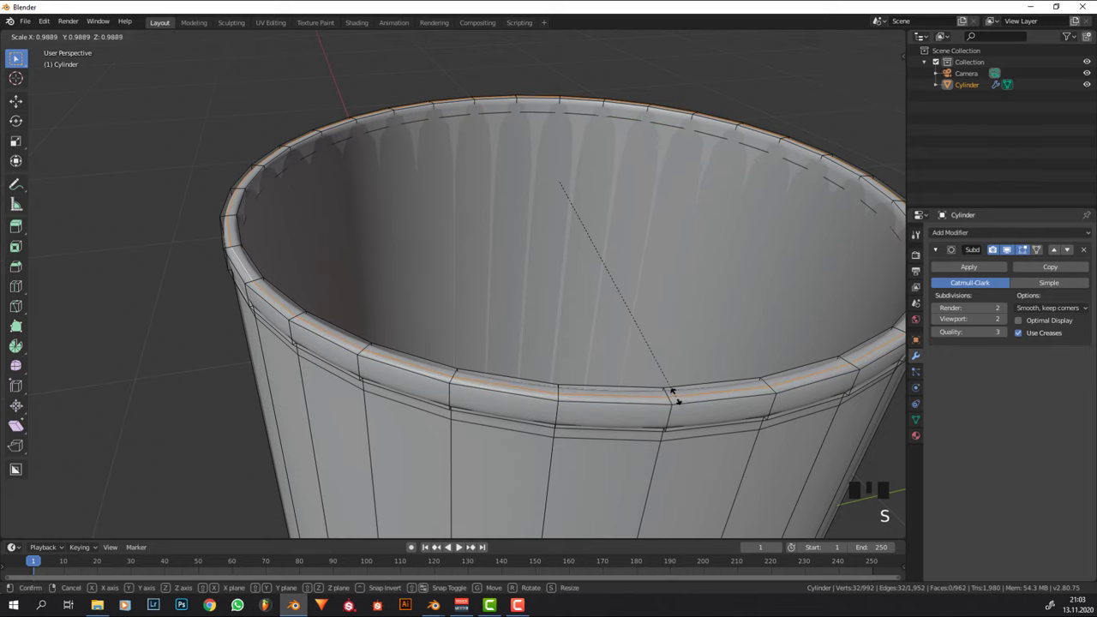
key(Tab)
drag(580, 359, 577, 345)
key(Tab)
key(g)
key(Tab)
key(Tab)
key(g)
- Review the smoothed cup with its rolled lip from Object Mode
key(Tab)
scroll(down, 3)
drag(547, 313, 671, 222)
scroll(down, 3)
drag(573, 187, 578, 183)
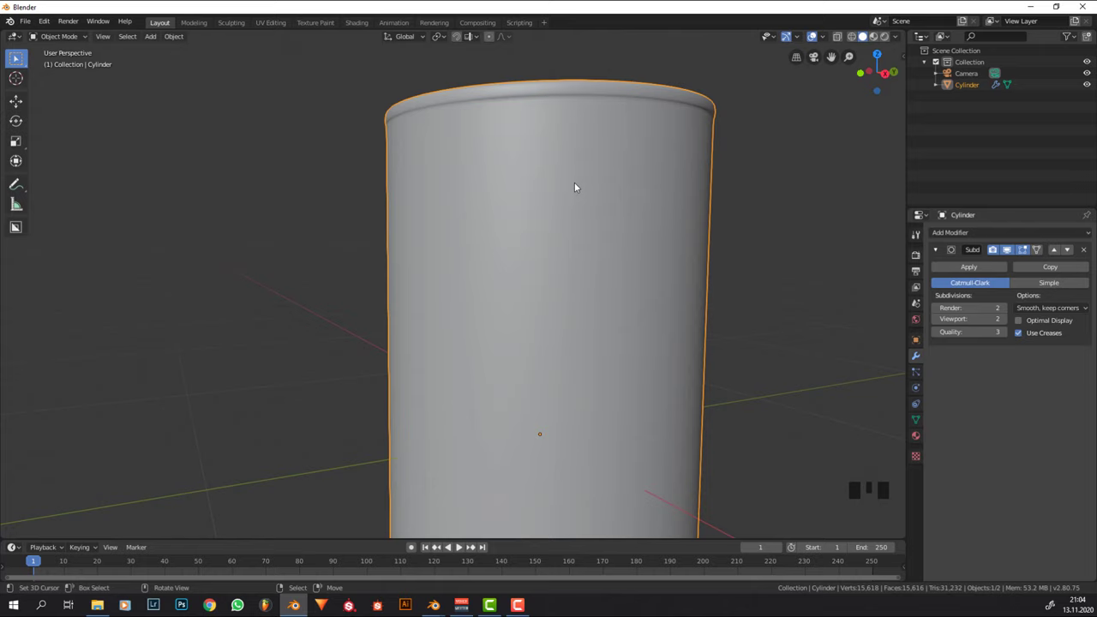
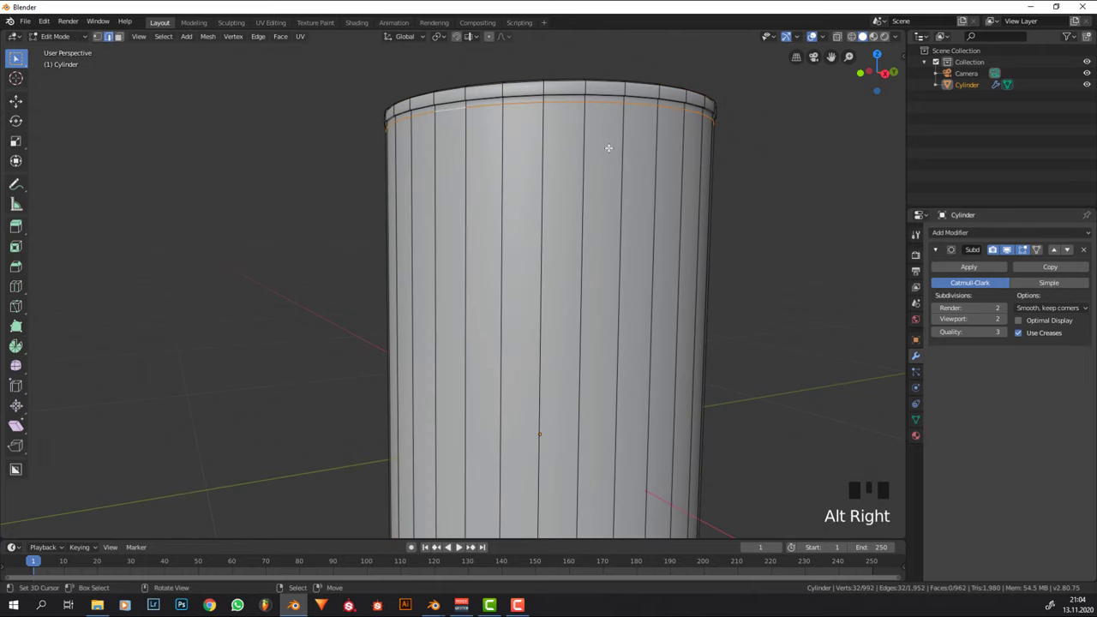
- Add a holding edge loop near the cup's top and confirm its position
key(g)
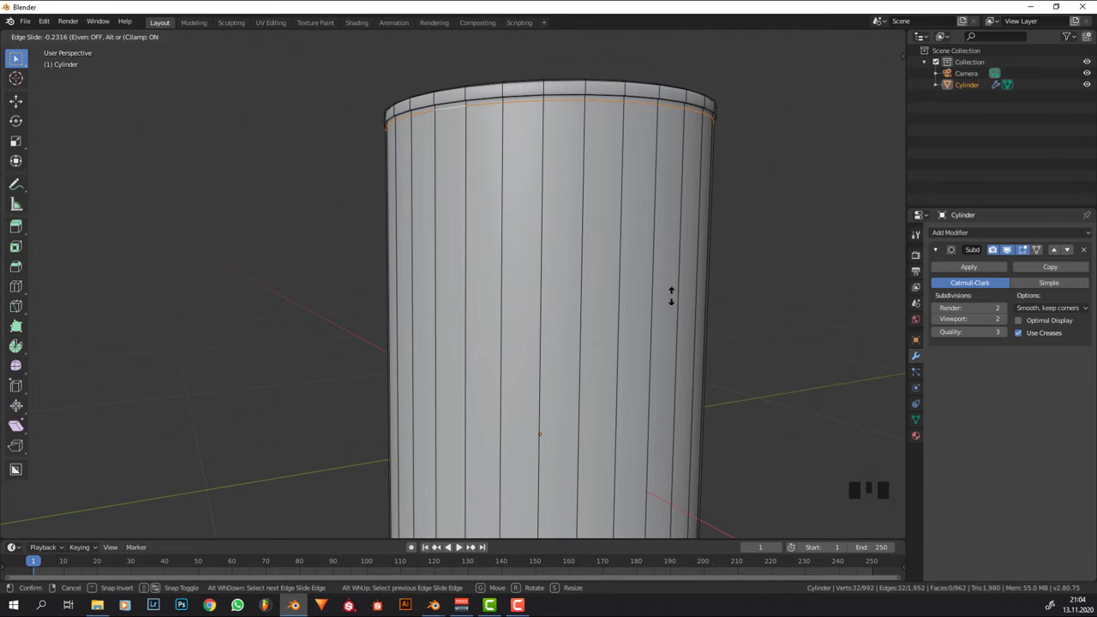
key(Tab)
scroll(down, 3)
drag(740, 132, 693, 135)
scroll(down, 3)
drag(636, 170, 479, 234)
scroll(down, 3)
drag(521, 173, 494, 354)
- Zoom out and frame the whole cup above the grid floor in Object Mode
key(Tab)
middle_click(482, 336)
scroll(down, 3)
drag(462, 204, 546, 285)
key(Tab)
scroll(down, 3)
middle_click(558, 270)
scroll(down, 3)
key(g)
middle_click(545, 234)
scroll(down, 3)
- Raise the cup one unit so its base sits on the ground and snap the 3D cursor to world origin
key(g)
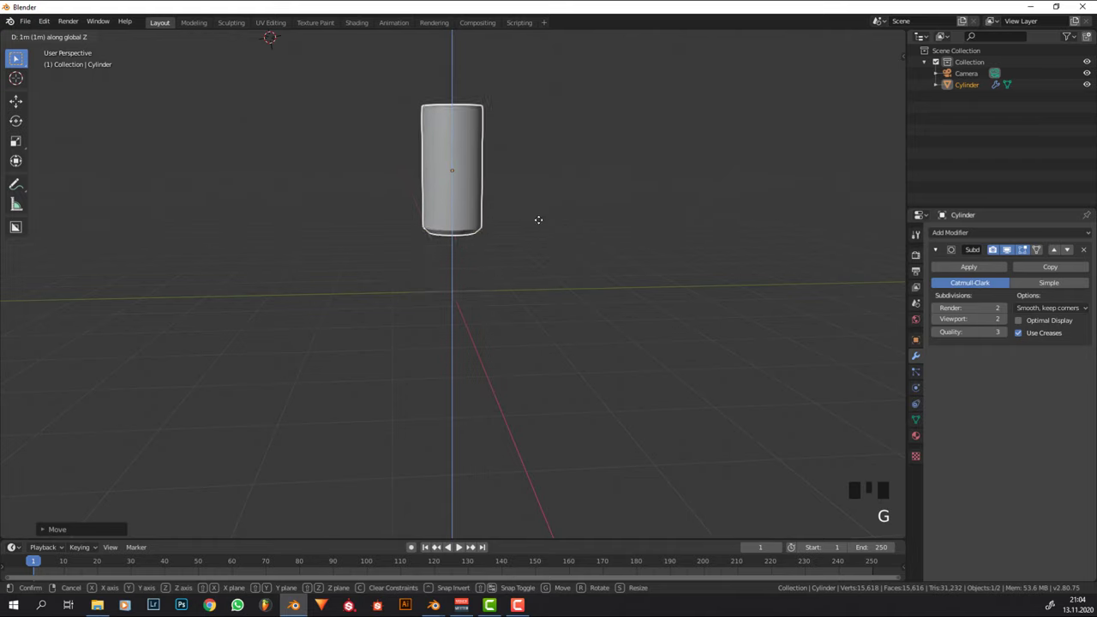
drag(515, 264, 456, 291)
scroll(up, 3)
drag(478, 279, 479, 279)
key(shift+s)
scroll(down, 3)
drag(555, 265, 610, 243)
key(shift+s)
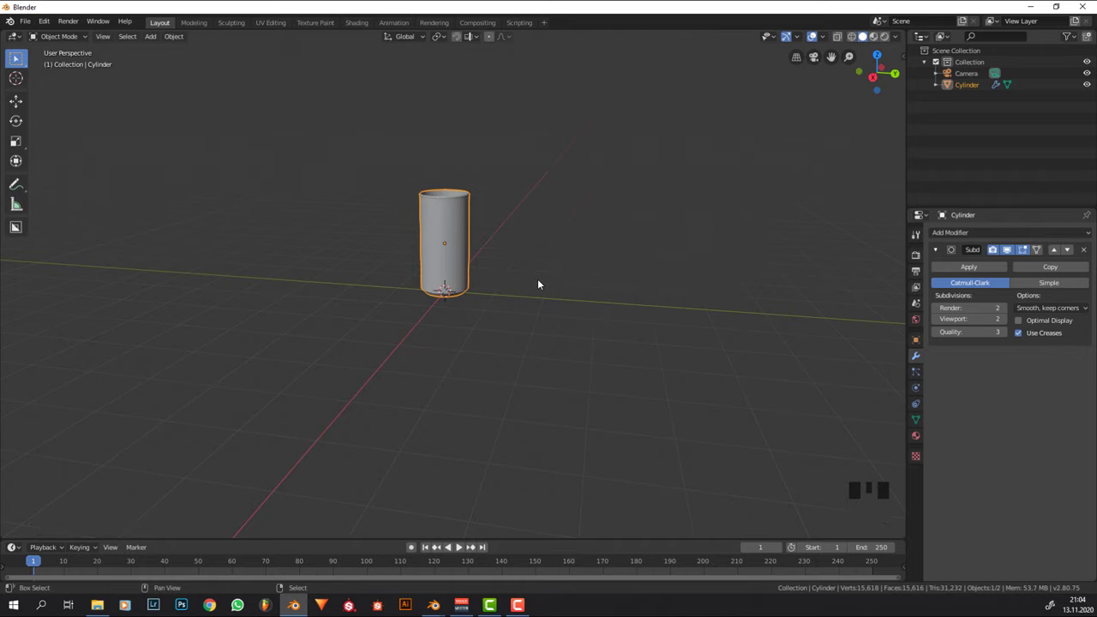
- Add a mesh plane and scale it up into a large ground plane under the cup
key(shift+a)
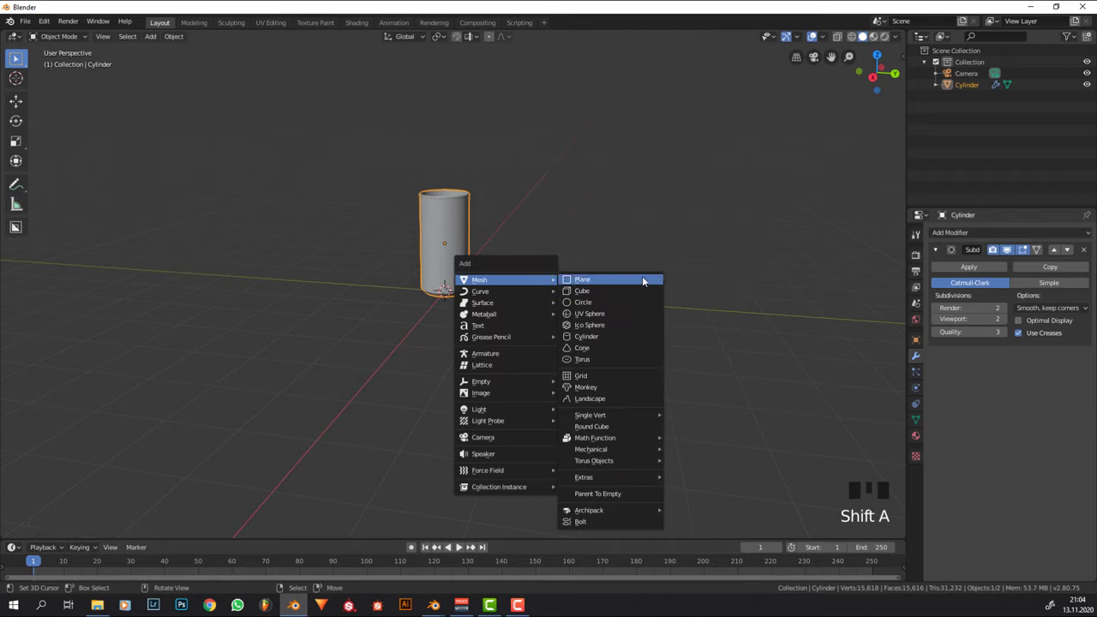
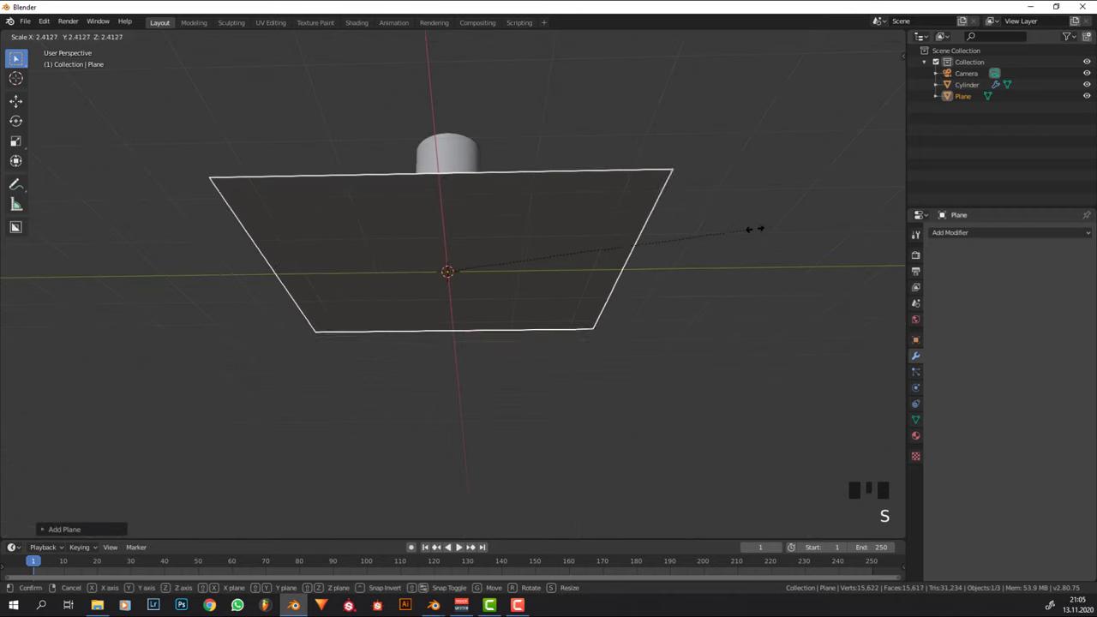
drag(507, 250, 496, 249)
right_click(496, 249)
scroll(up, 3)
drag(526, 238, 571, 197)
- Move the cup vertically so it sits on the ground plane, checking from several angles
key(g)
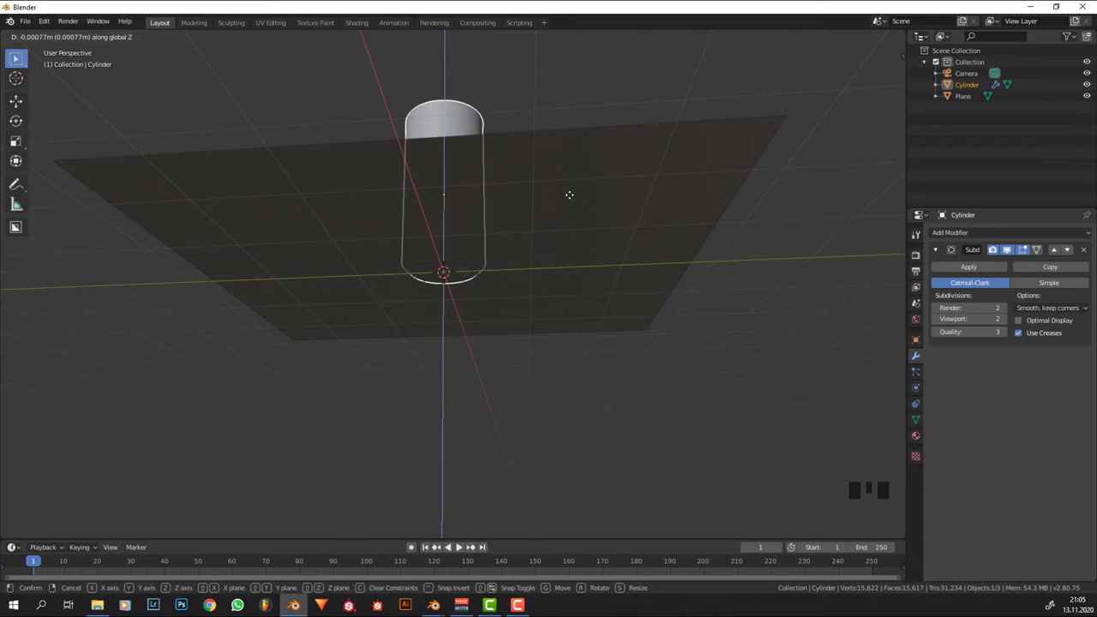
scroll(up, 3)
drag(524, 229, 481, 284)
scroll(down, 3)
drag(534, 225, 496, 245)
scroll(down, 3)
drag(493, 303, 414, 45)
- Set the scene's render engine to Cycles
click(414, 44)
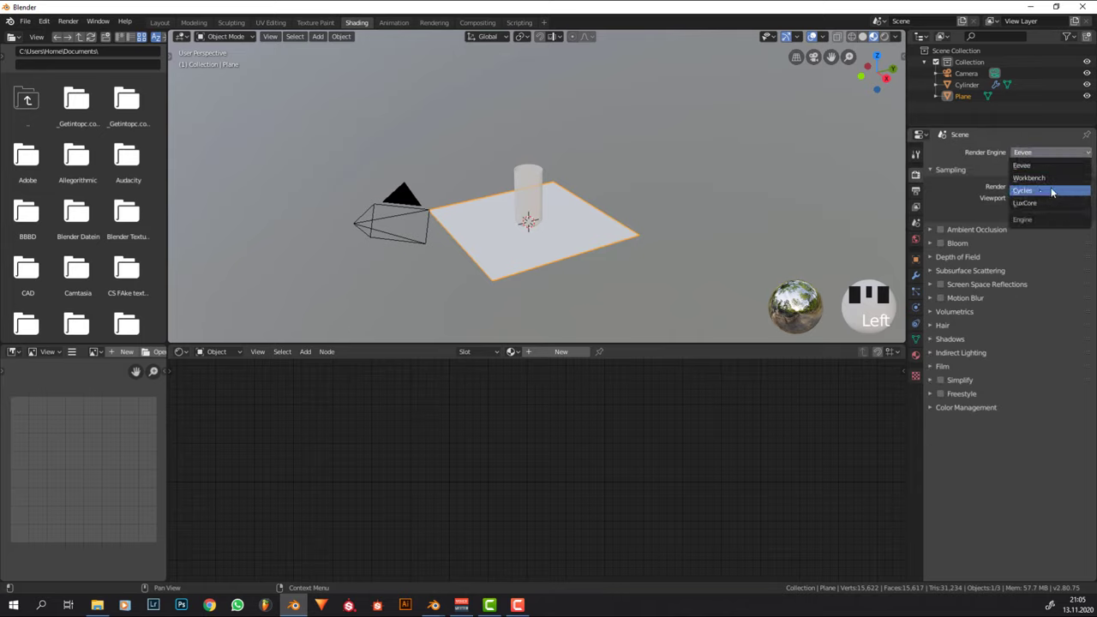
click(1058, 190)
drag(595, 180, 604, 204)
- Set the ground plane's Principled BSDF base colour to black
scroll(up, 3)
drag(628, 203, 559, 358)
drag(559, 358, 531, 424)
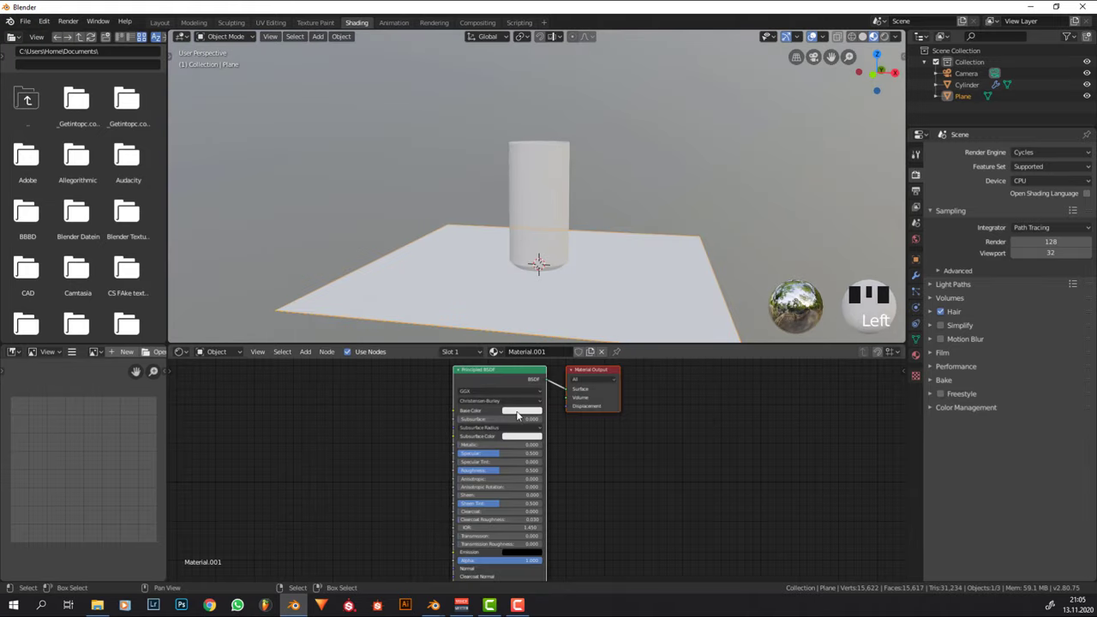
click(544, 348)
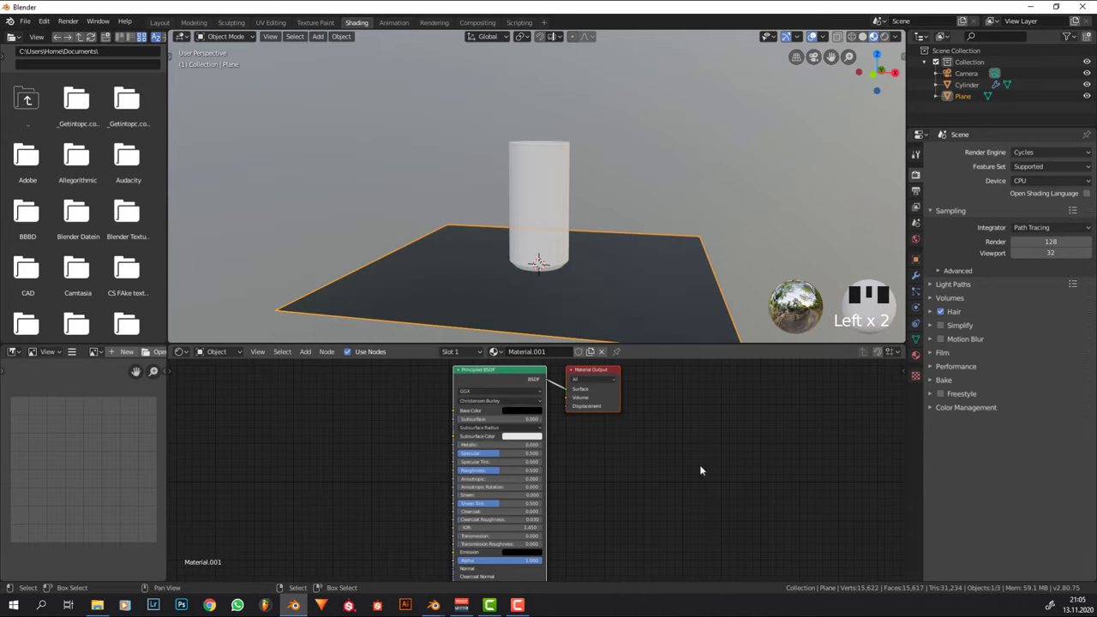
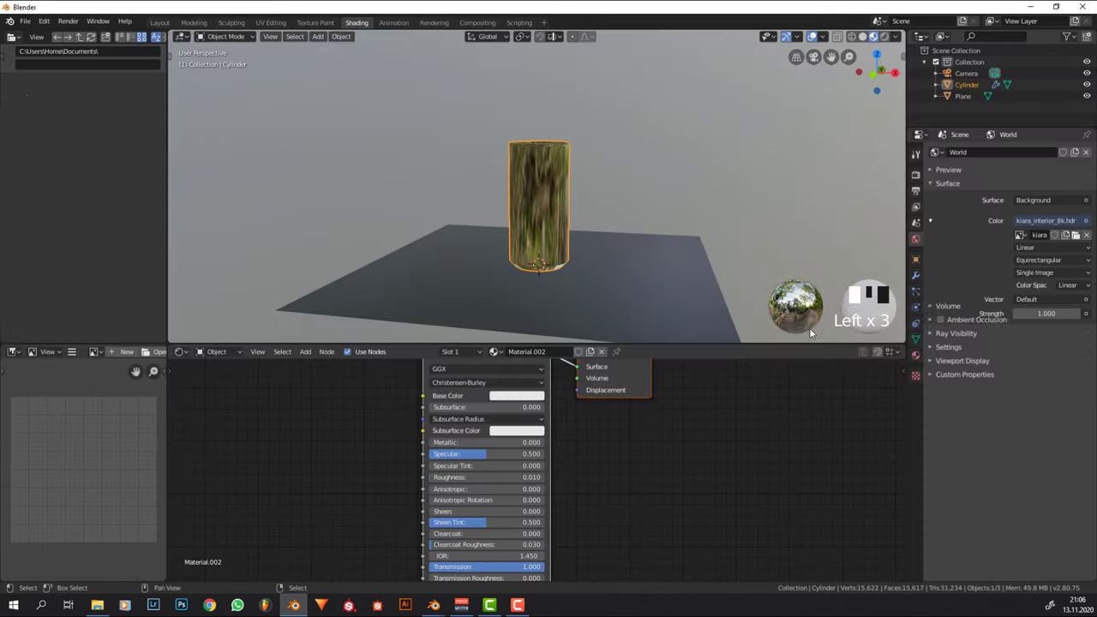
- Select the camera, clear its rotation and rotate it 90° on X to look horizontally
scroll(down, 3)
drag(733, 186, 574, 171)
right_click(574, 171)
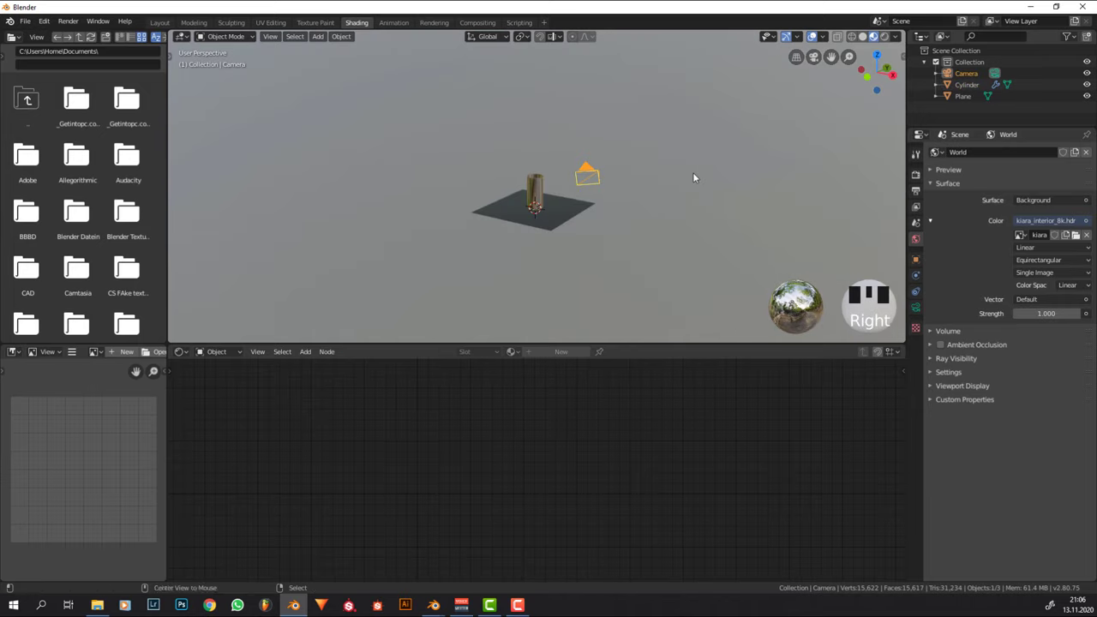
key(alt+g)
key(alt+r)
drag(668, 129, 641, 115)
key(r)
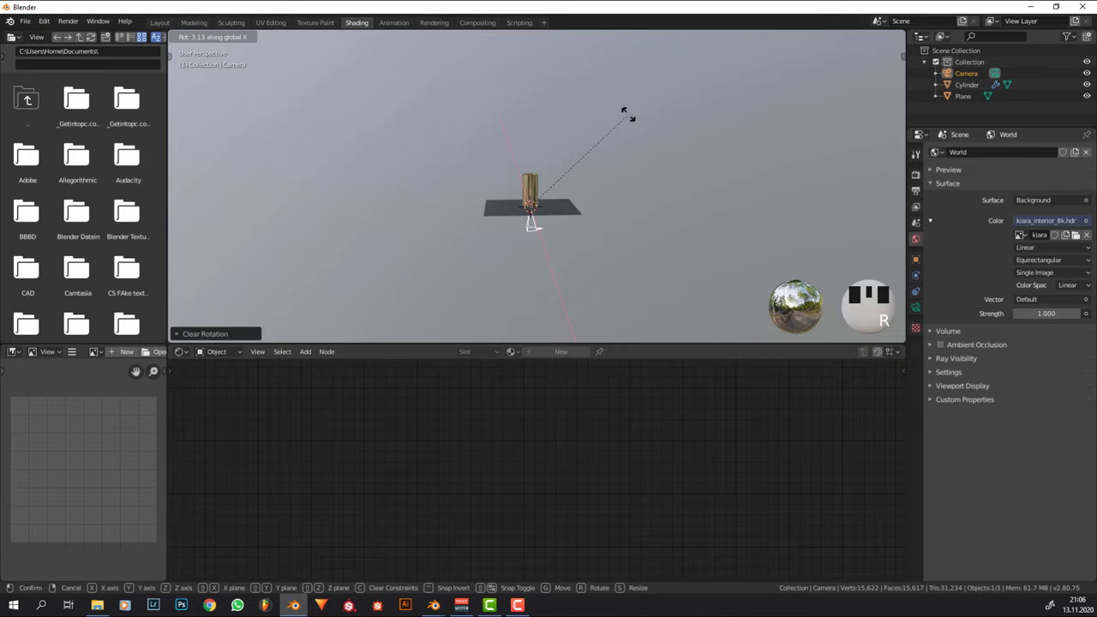
- Move the camera along Y and Z, then frame the cup while looking through it
key(g)
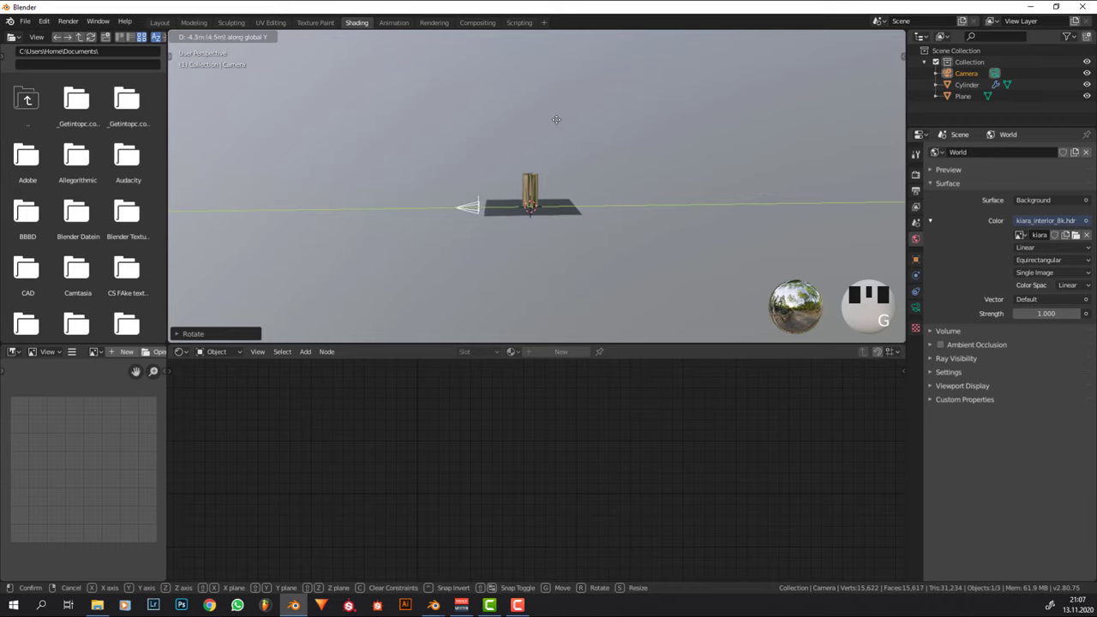
key(g)
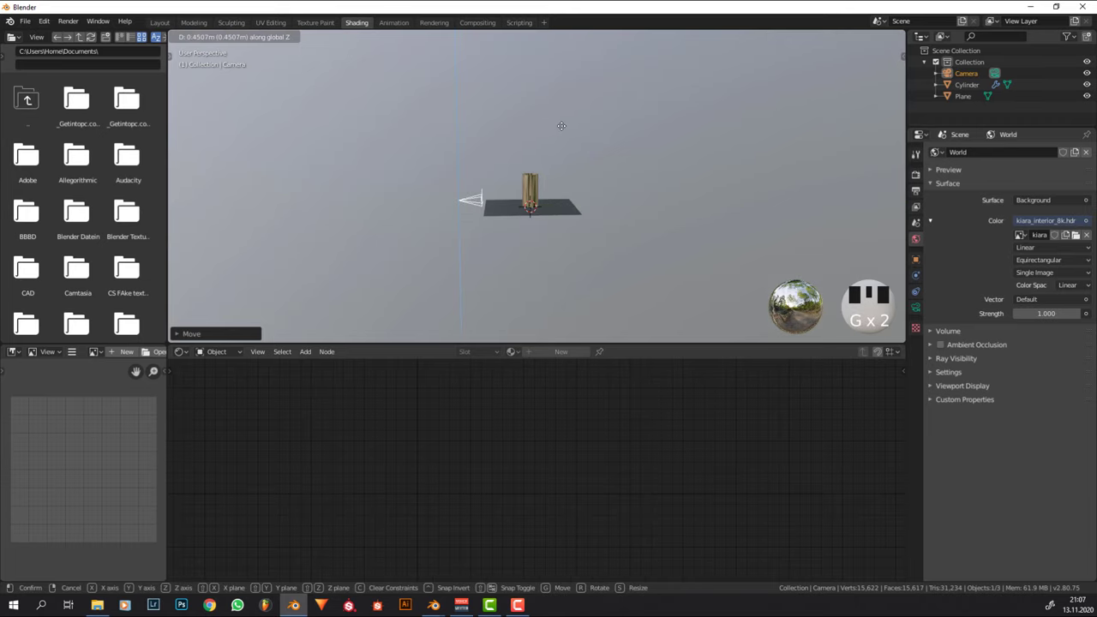
key(KP_0)
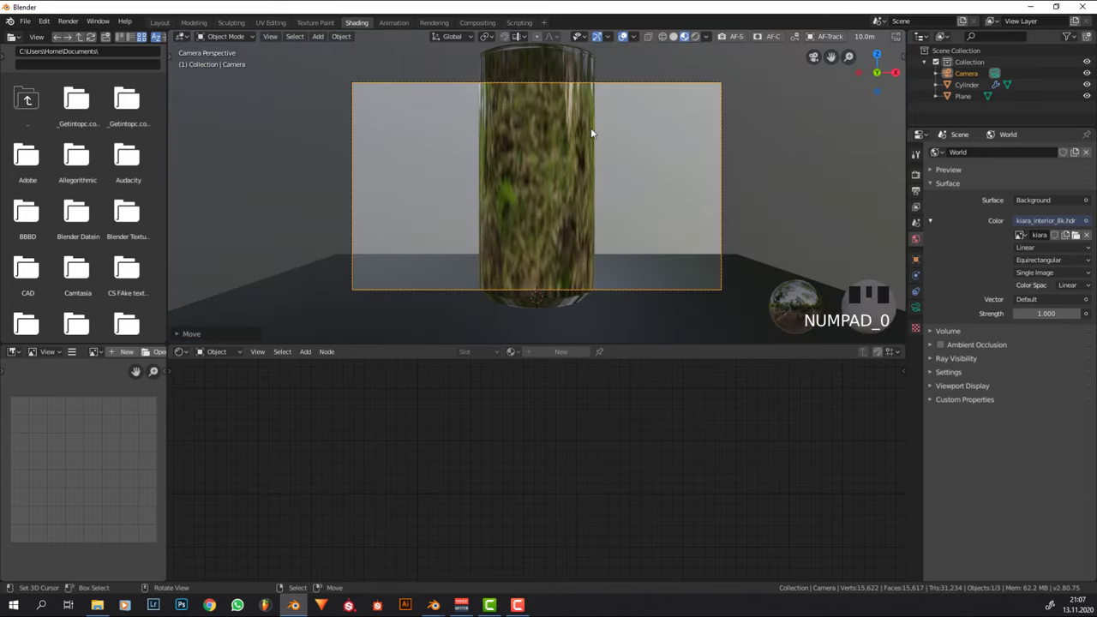
key(g)
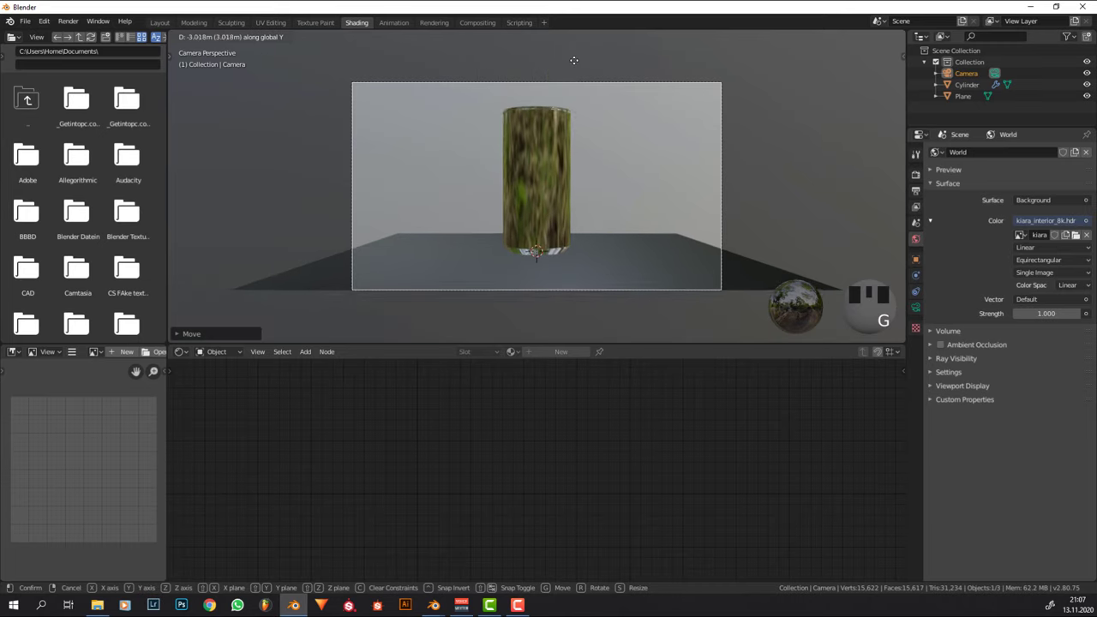
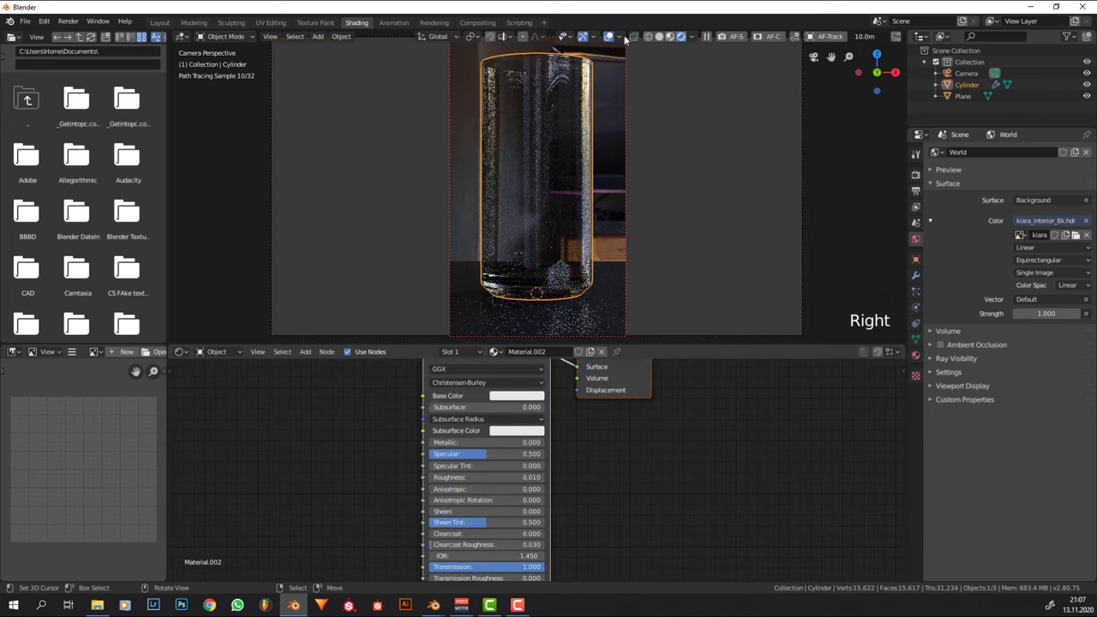
- Hide the viewport overlays to view the clean glass render
click(615, 36)
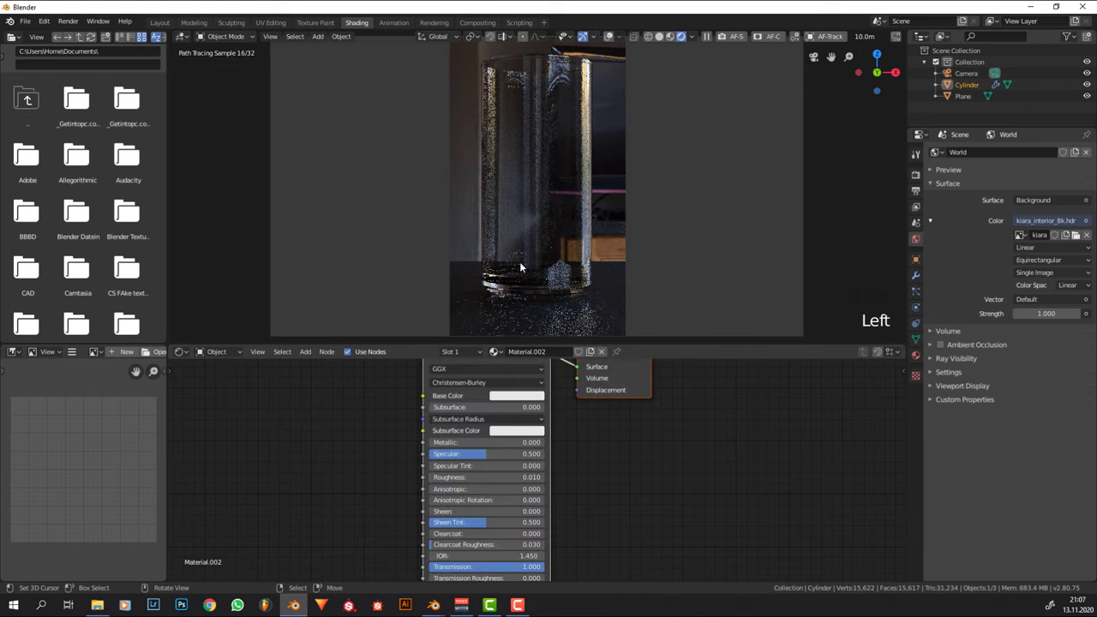
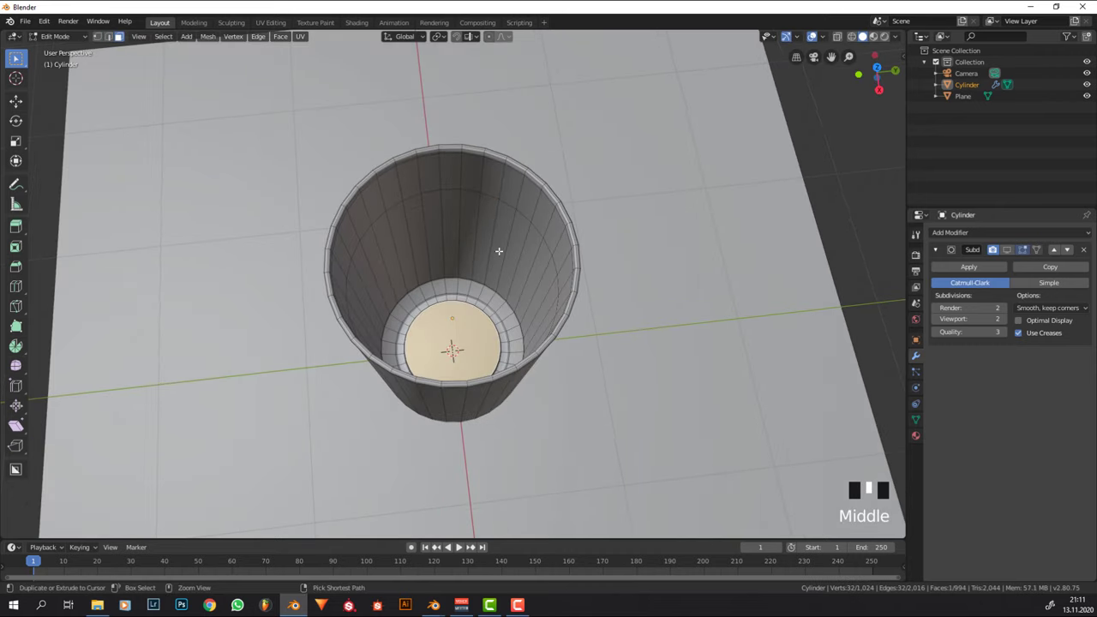
- Grow the selection from the inner floor over the cup's whole inner wall
key(KP_Add)
key(KP_Add)
key(KP_Add)
key(KP_Add)
key(KP_Add)
key(KP_Add)
key(KP_Add)
key(KP_Add)
key(KP_Add)
key(KP_Add)
key(KP_Add)
key(KP_Add)
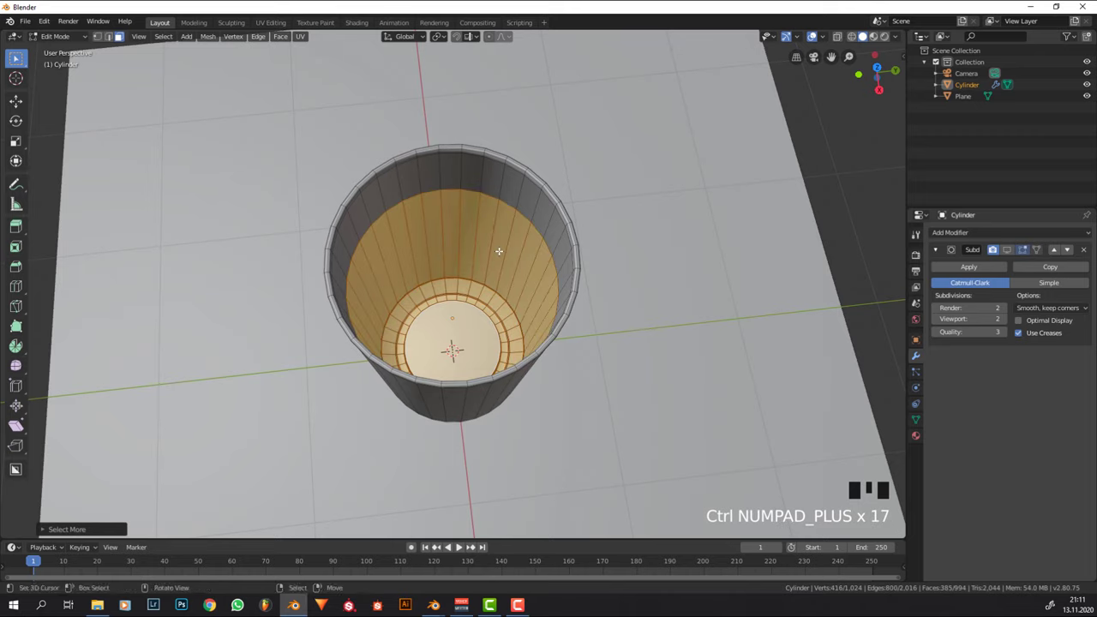
- Duplicate the inner faces, separate them as Cylinder.001 and select the new object
key(shift+d)
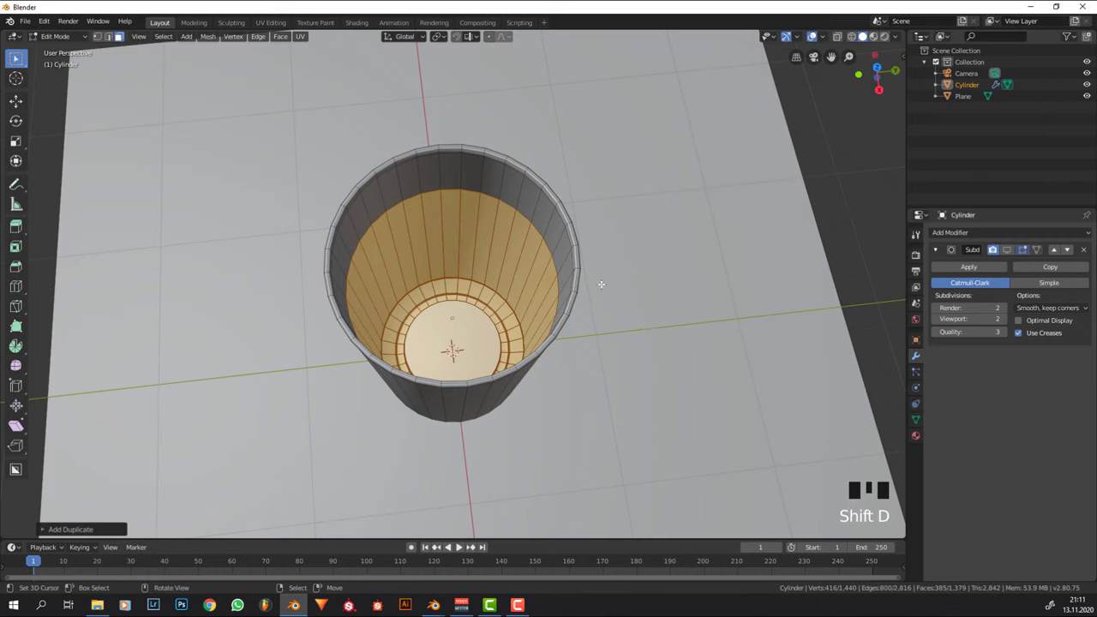
key(p)
key(Tab)
right_click(522, 262)
right_click(522, 262)
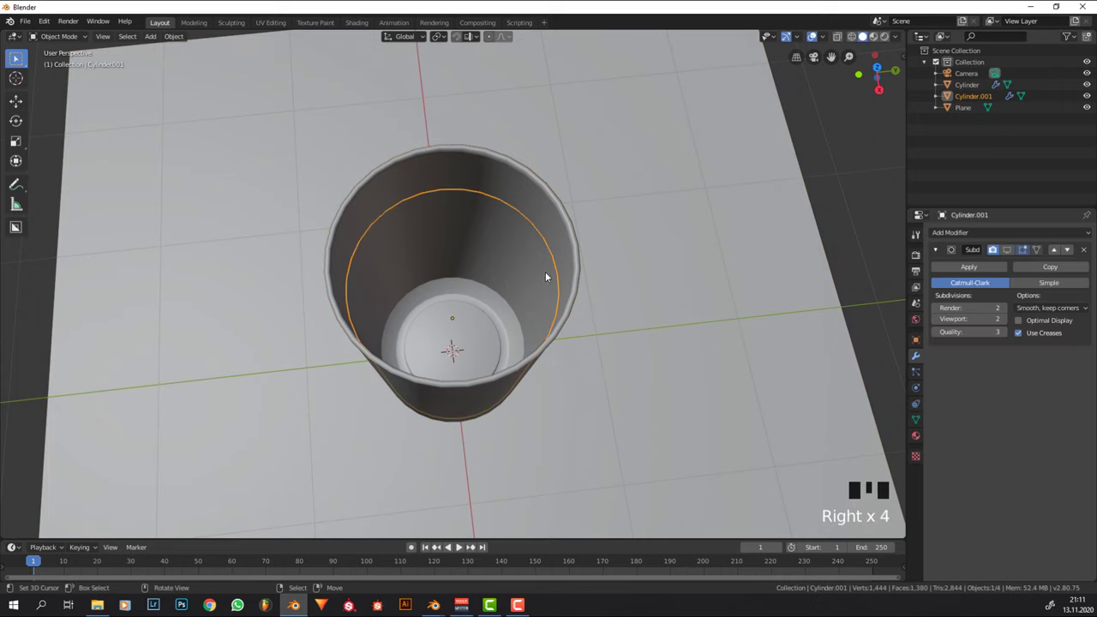
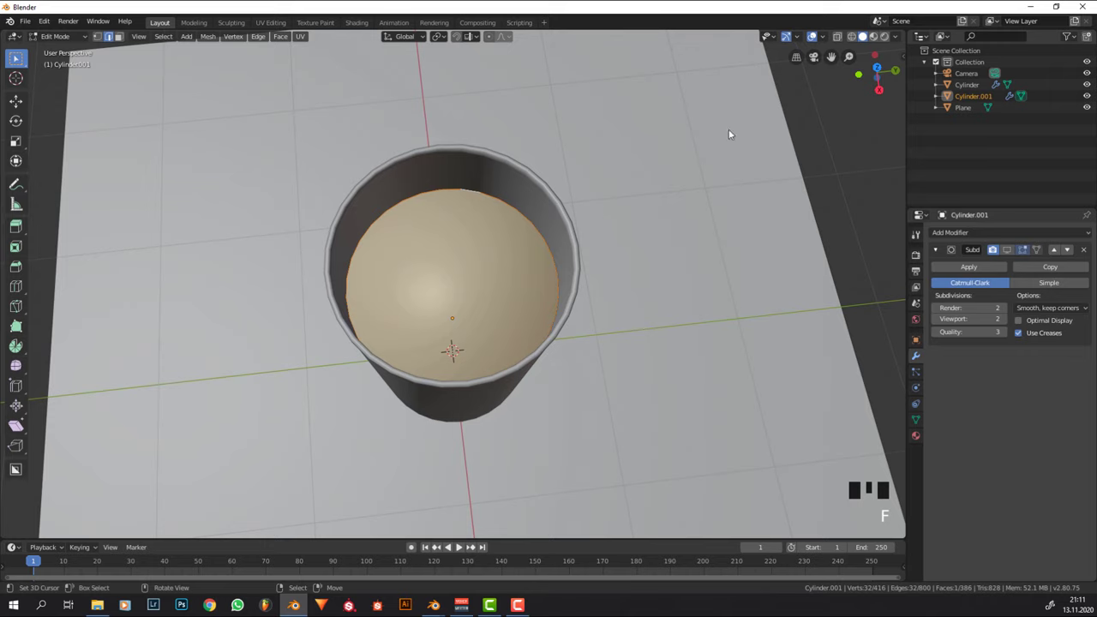
- Show face orientation, select all of Cylinder.001 and recalculate its normals outward
key(Tab)
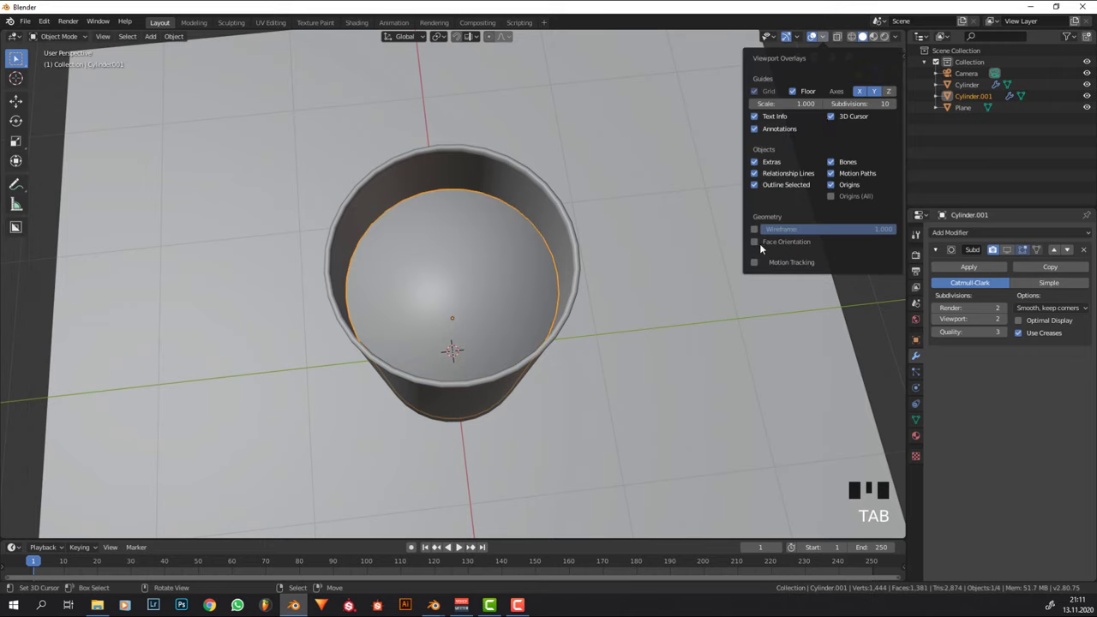
drag(757, 245, 463, 225)
key(Tab)
key(a)
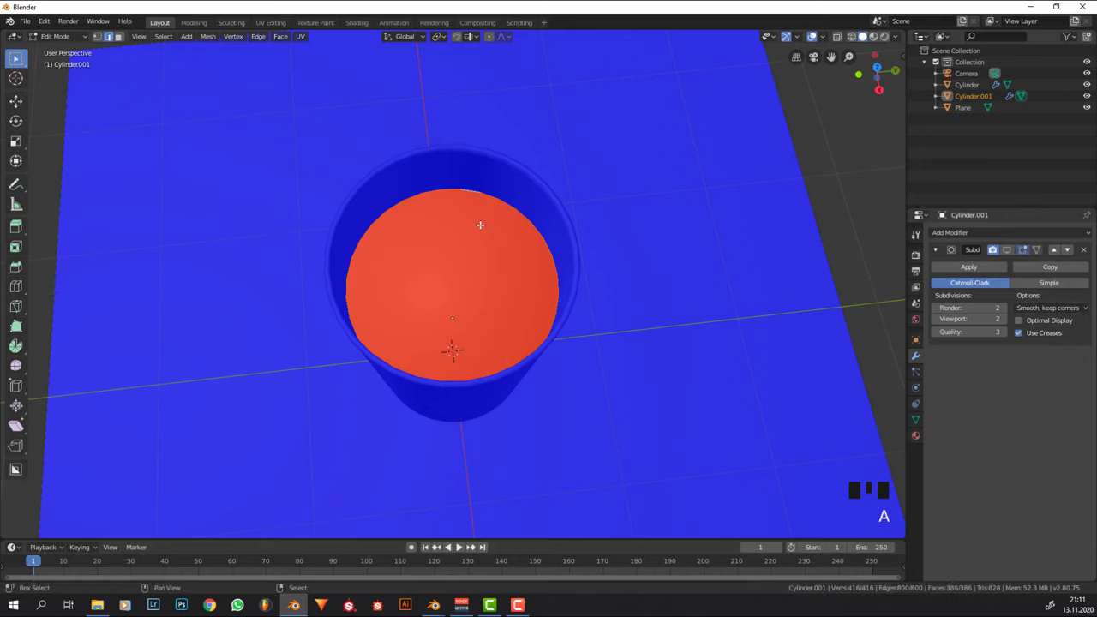
key(shift+n)
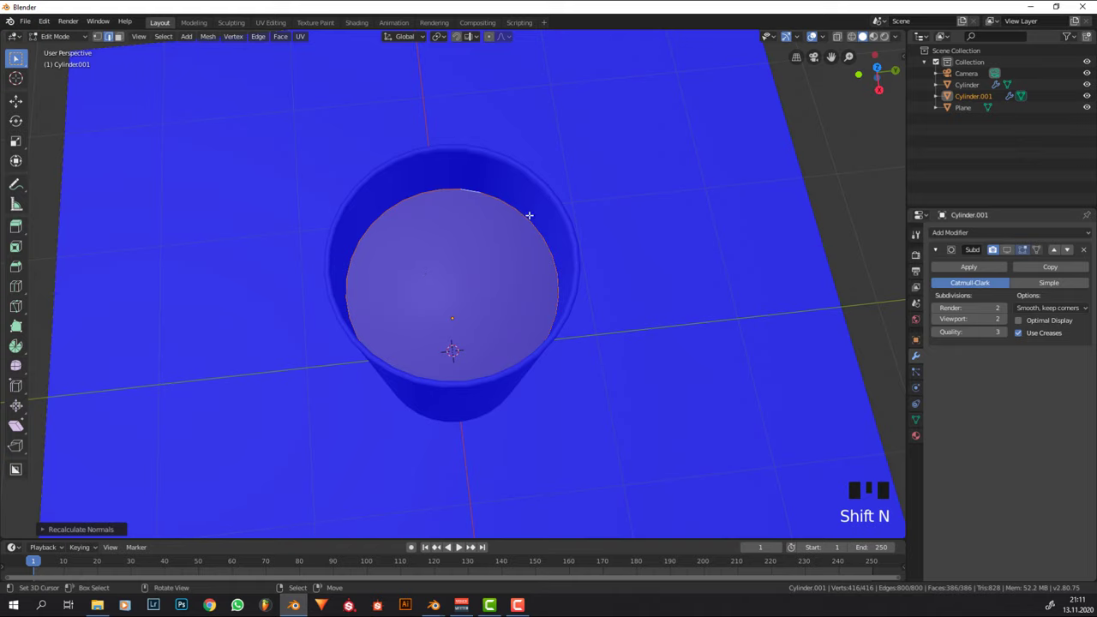
key(s)
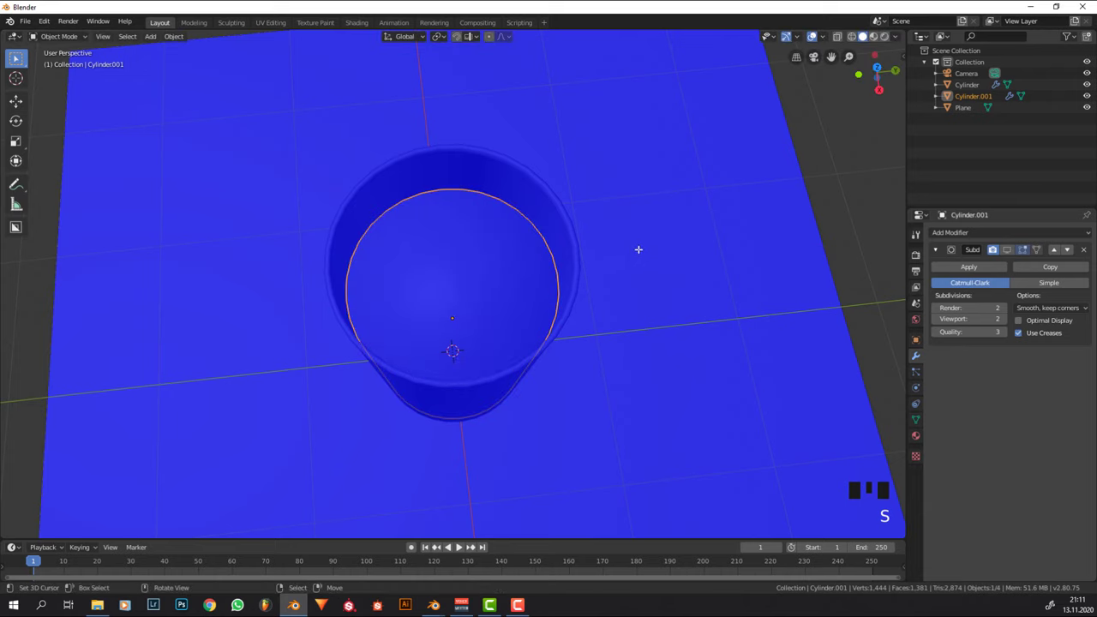
- Orbit the viewport to look down into the cup
drag(694, 219, 760, 245)
drag(760, 245, 659, 105)
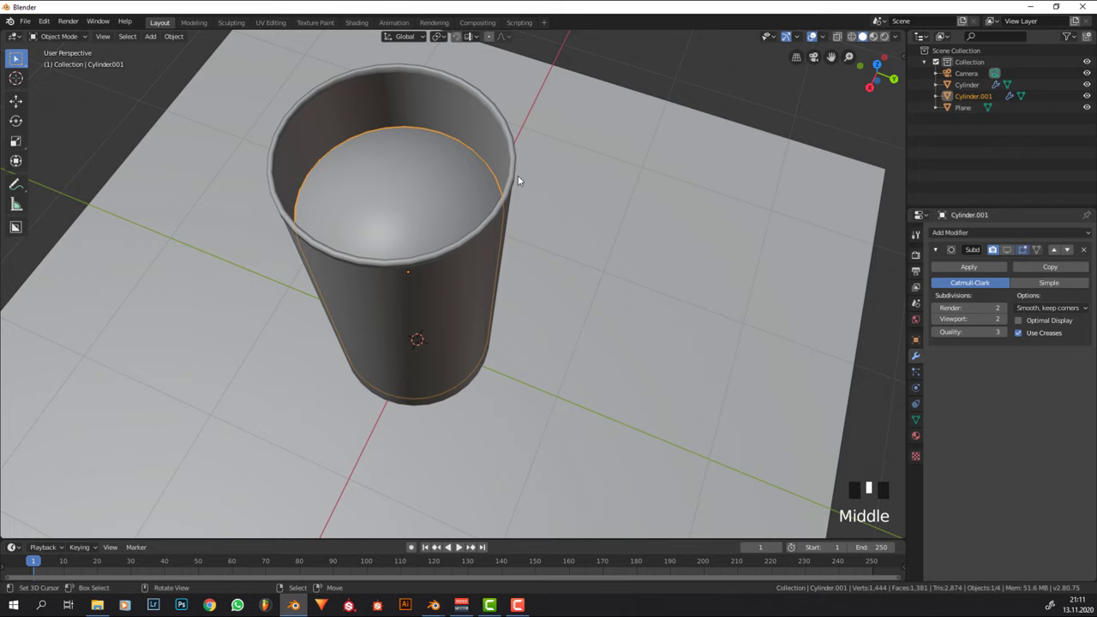